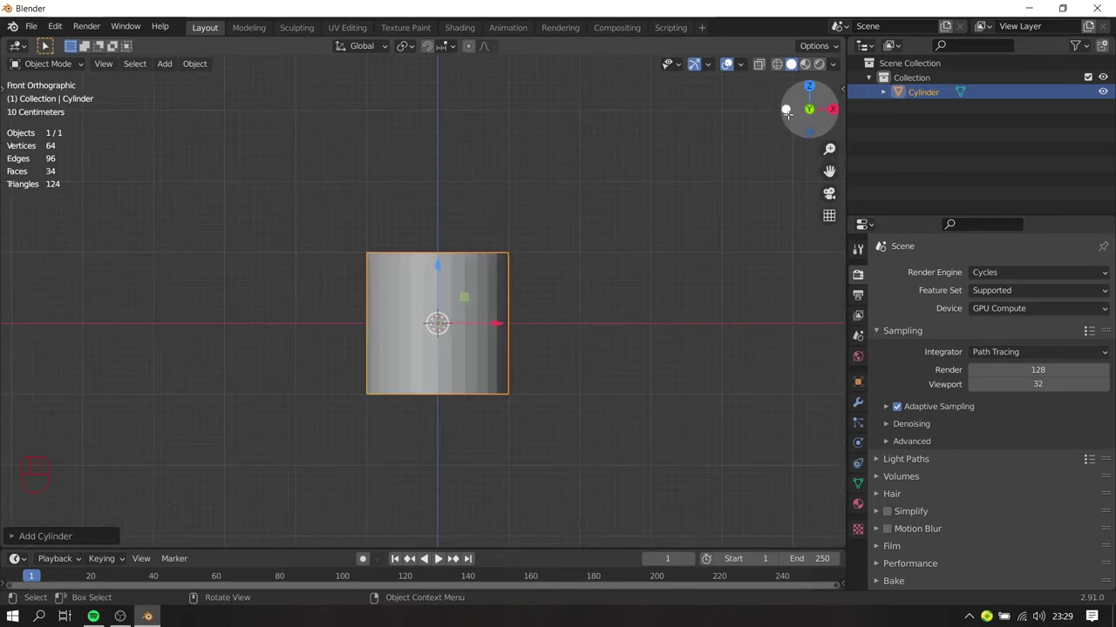
Step: Raise the cylinder to rest on the grid and stretch it taller along Z
drag(456, 300, 457, 181)
drag(520, 203, 503, 373)
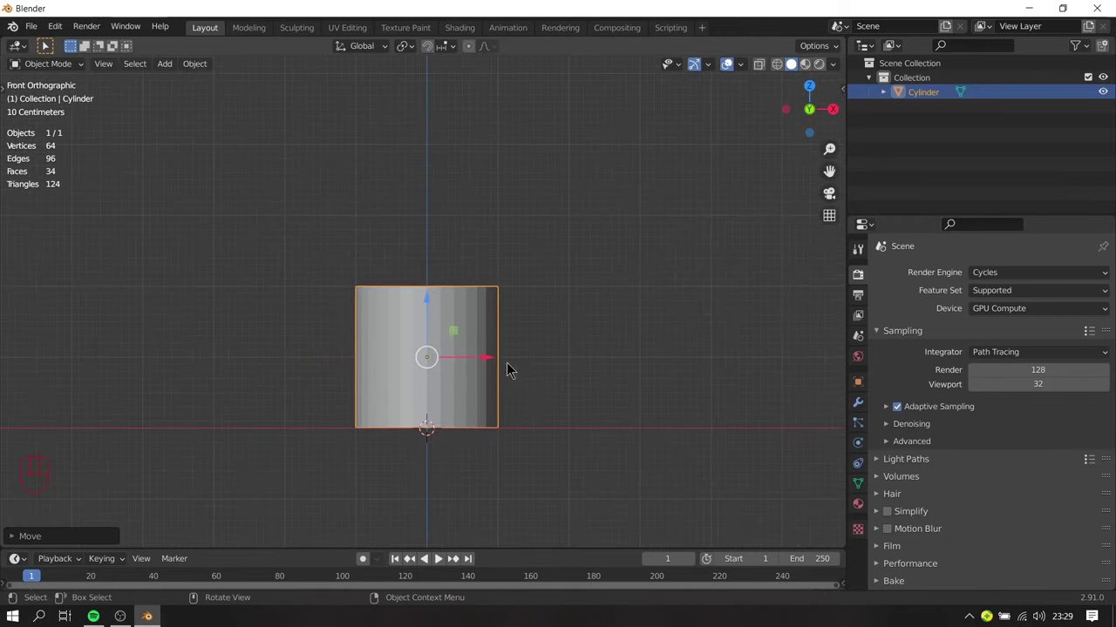
key(s)
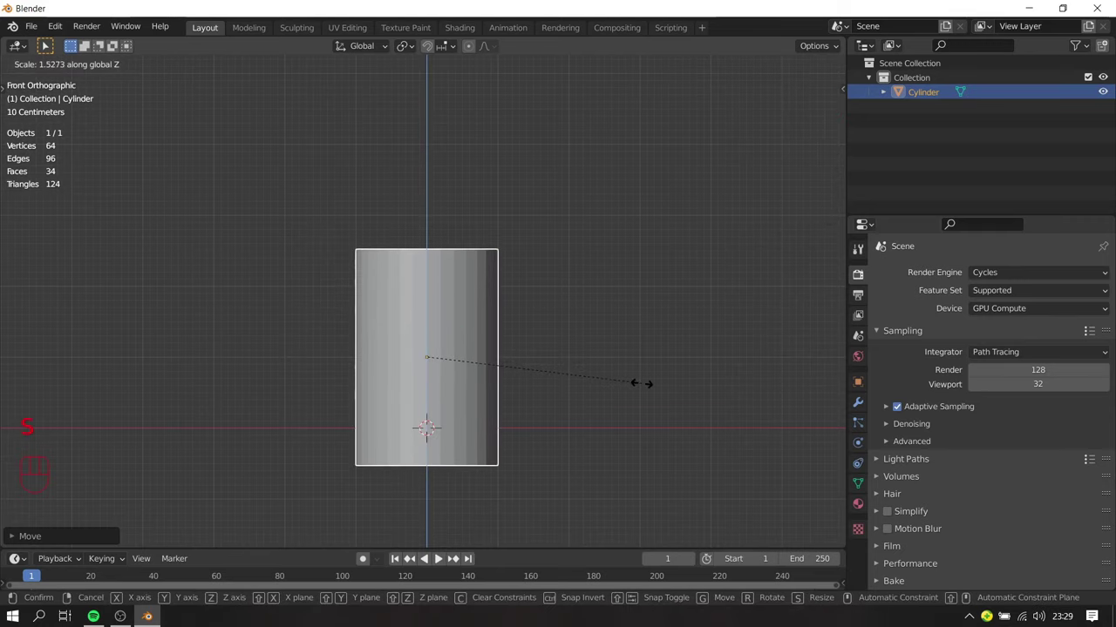
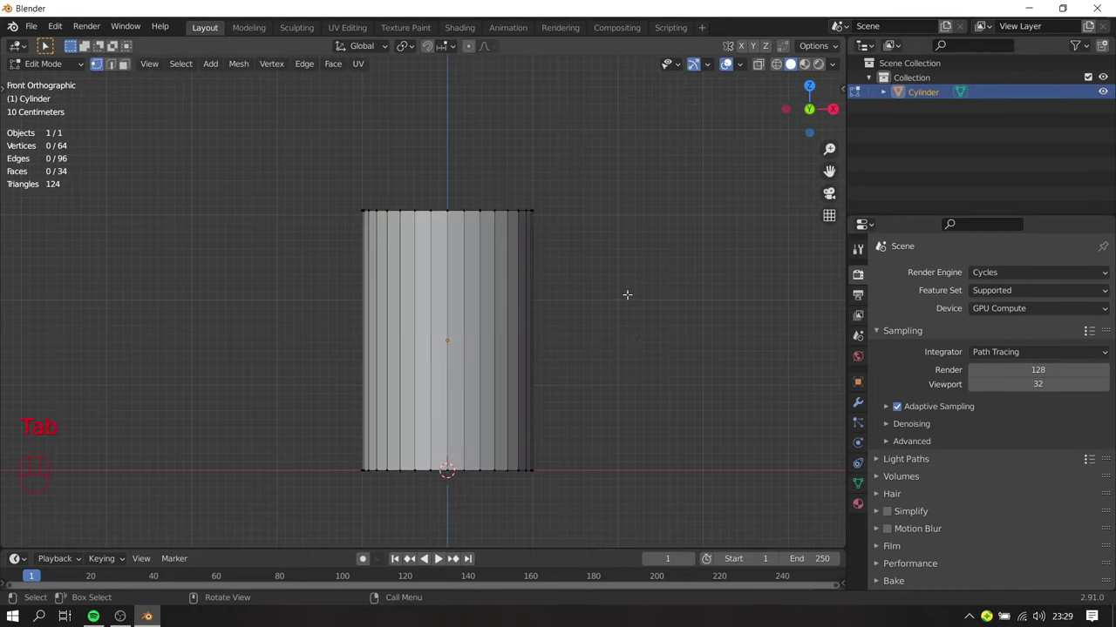
Step: Switch the viewport to wireframe and cut a horizontal loop across the cylinder's middle
key(z)
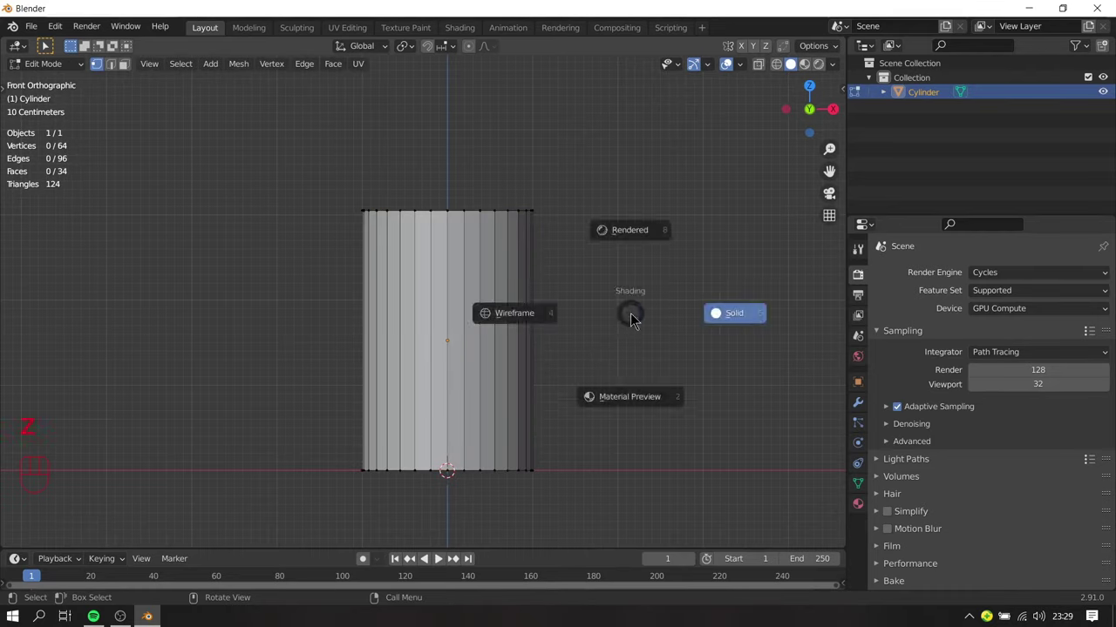
click(793, 74)
click(786, 69)
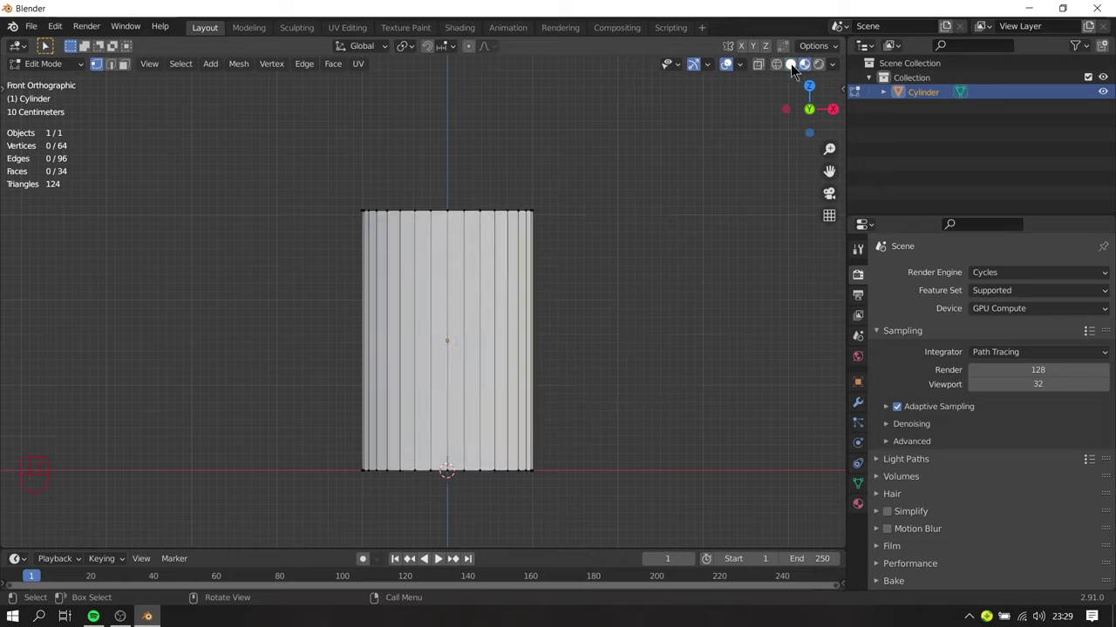
click(785, 67)
key(z)
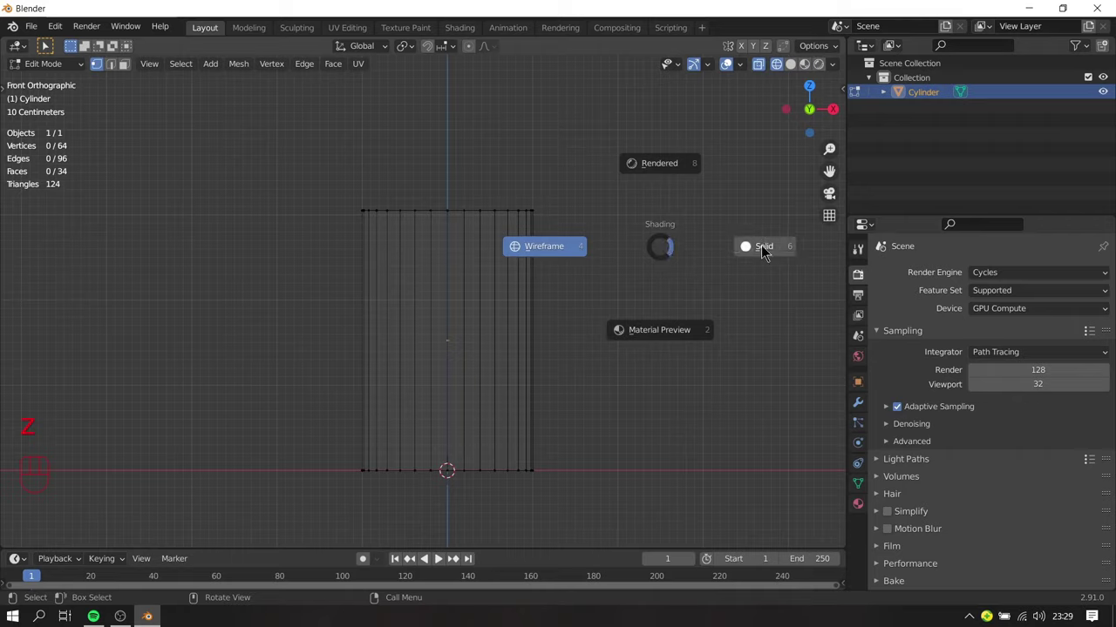
key(ctrl+r)
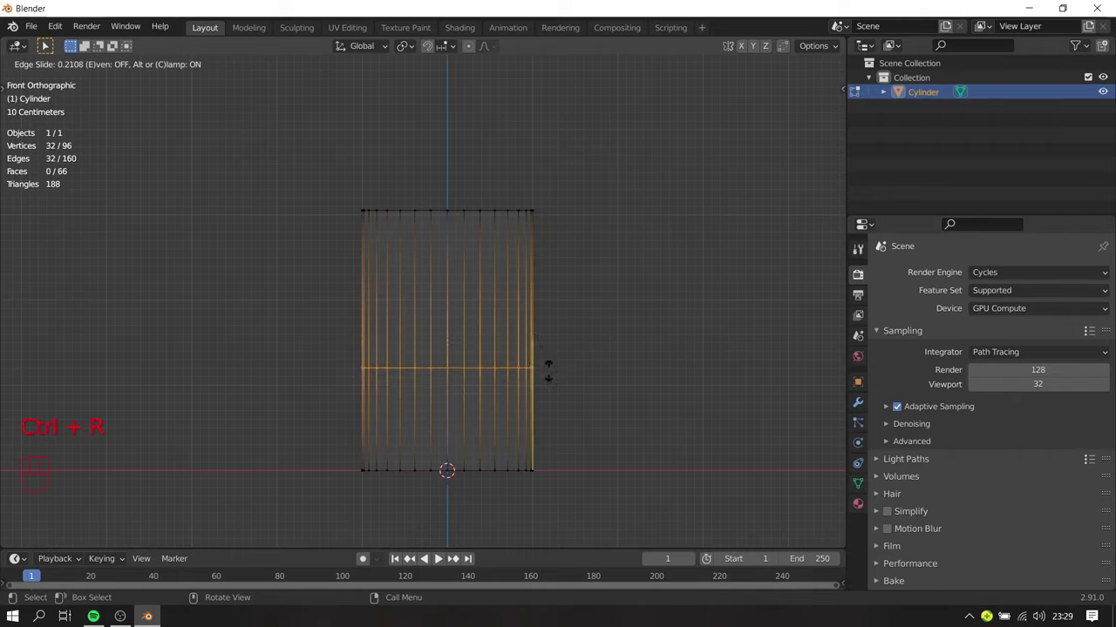
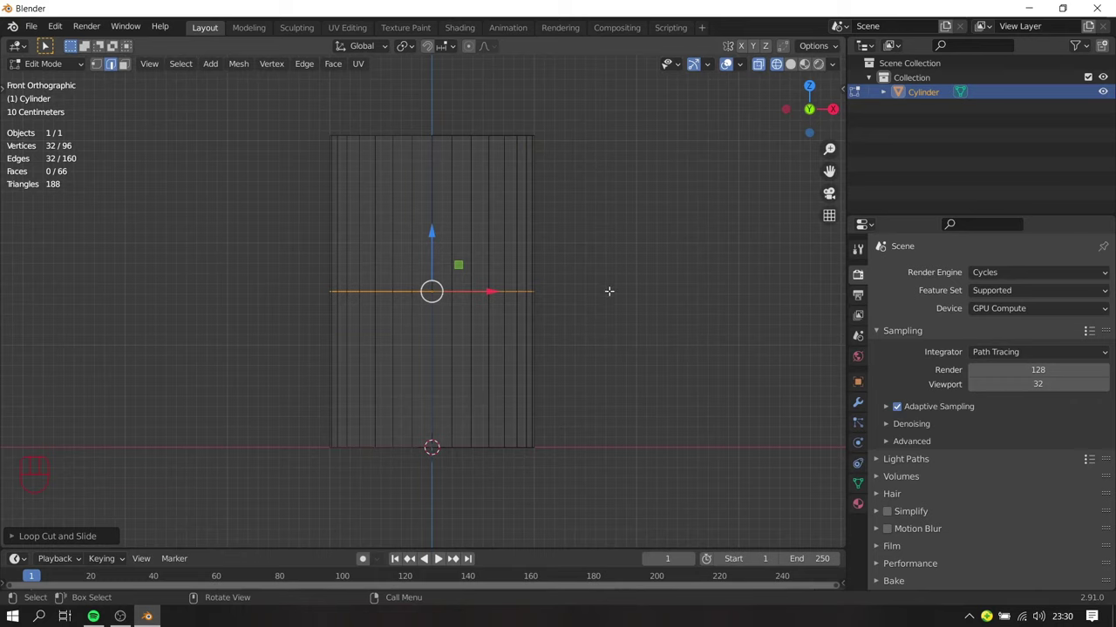
Step: Scale the middle loop slightly and the top rim wider so the cylinder flares like a glass
key(s)
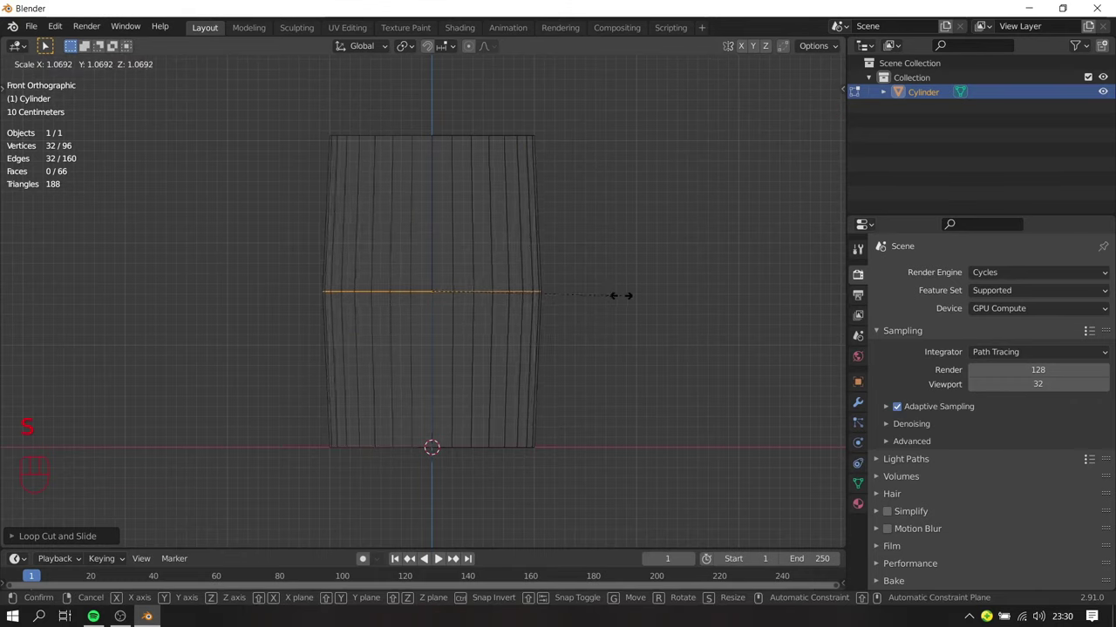
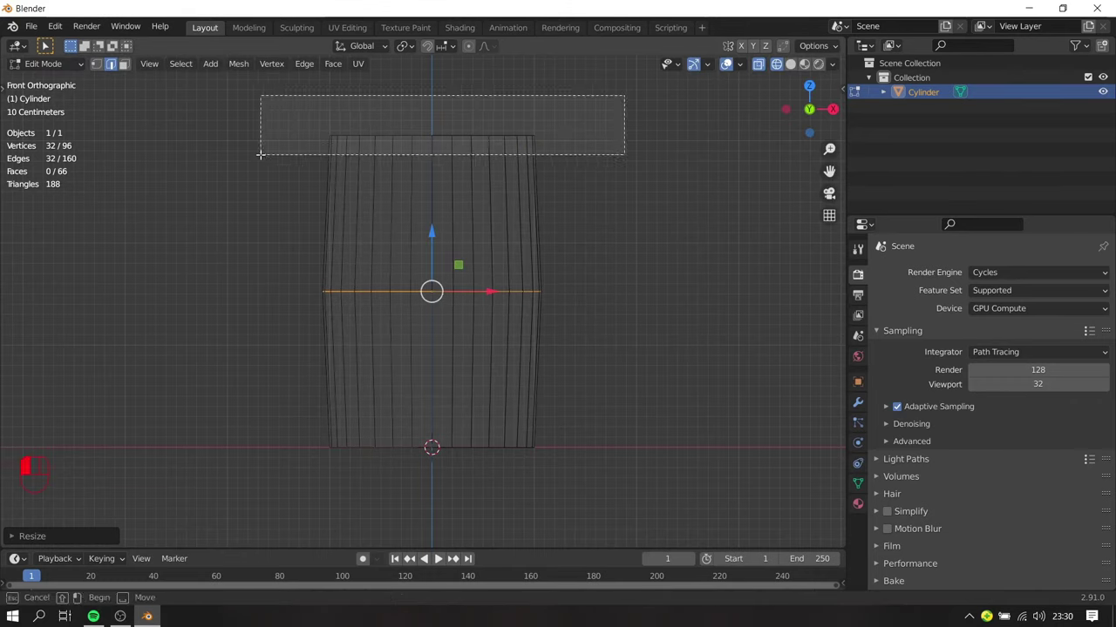
key(s)
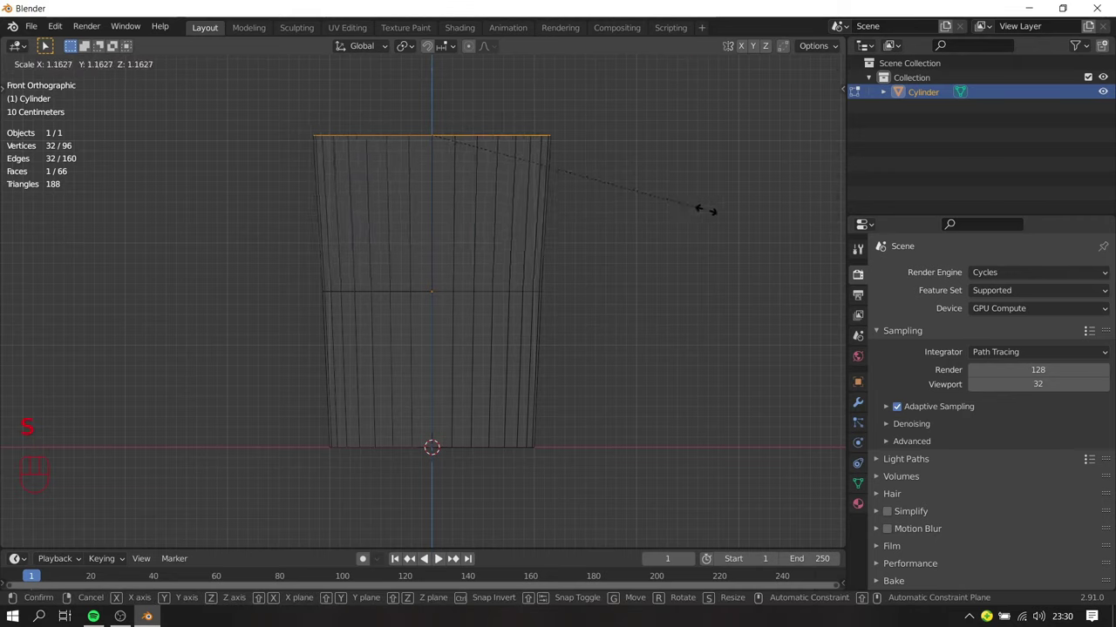
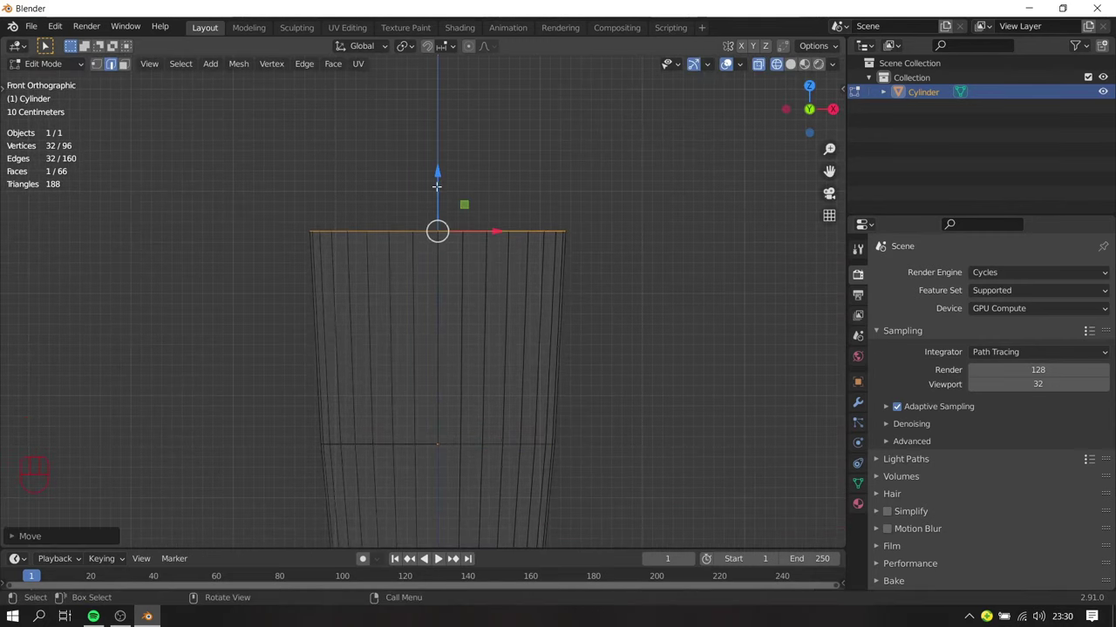
key(Tab)
drag(559, 353, 466, 406)
Step: Select the top cap face in Edit Mode and delete it to open the cup
click(797, 67)
middle_click(508, 350)
key(Tab)
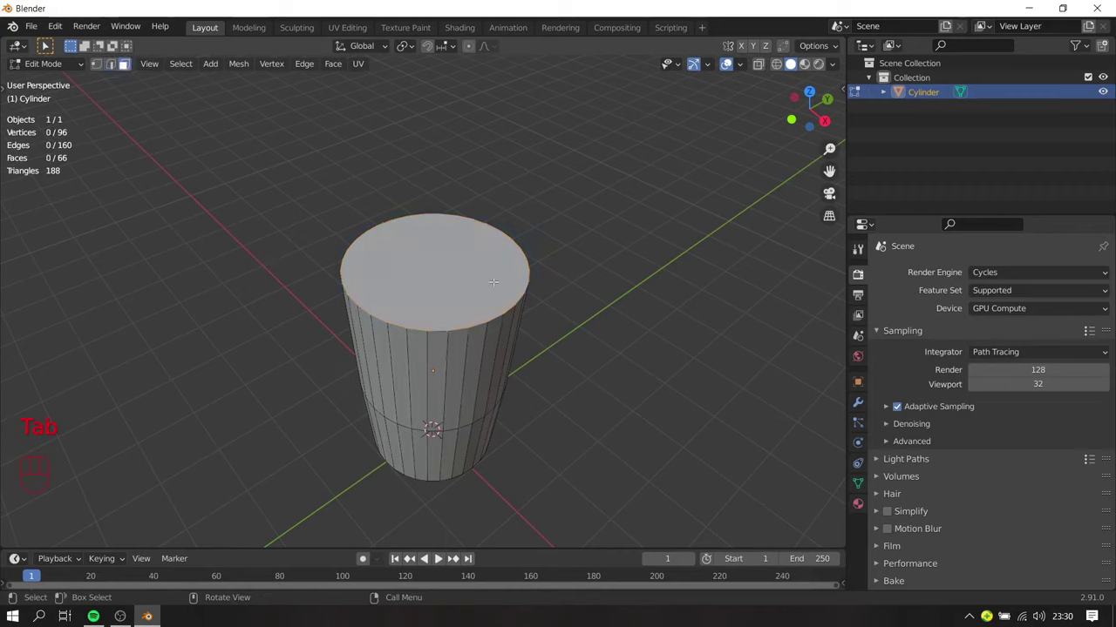
key(x)
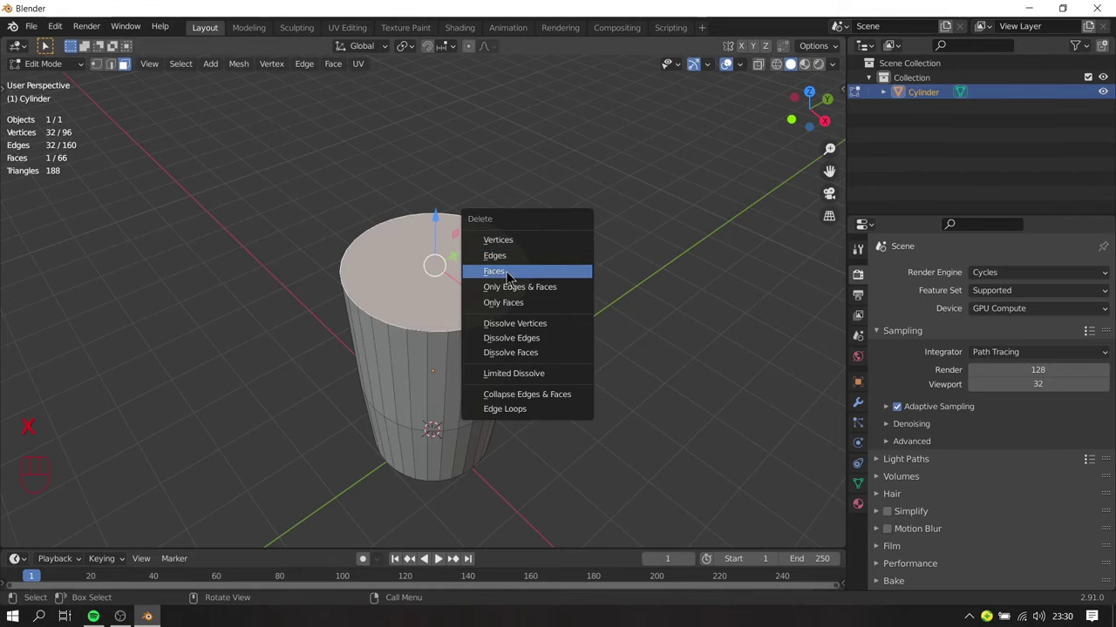
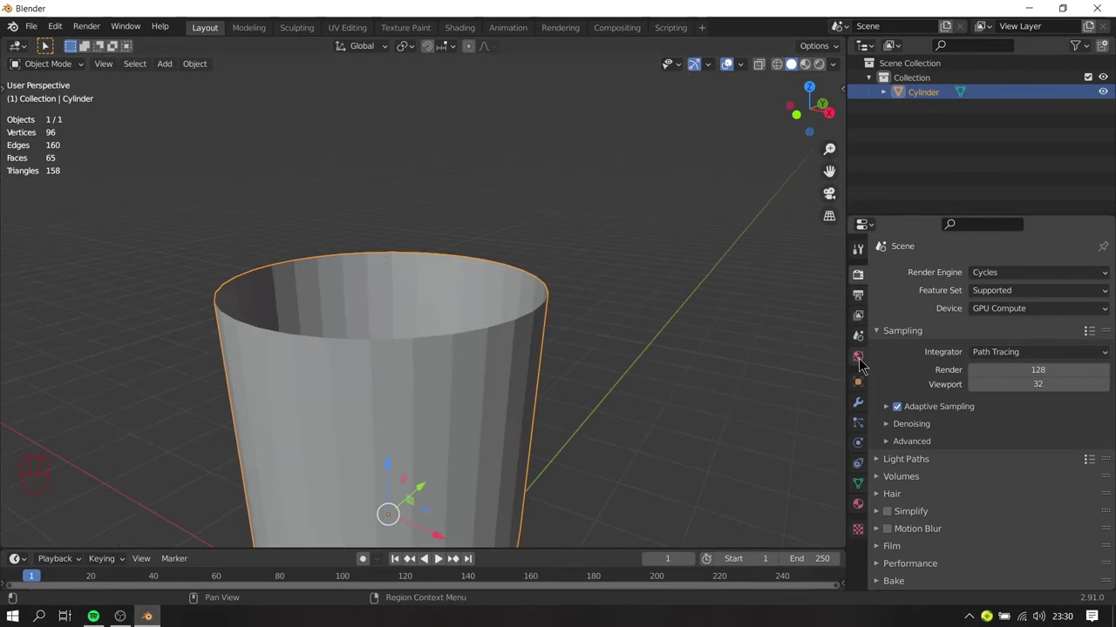
Step: Bring up the cylinder's Modifier Properties for a Solidify thickness
click(862, 405)
drag(558, 405, 588, 343)
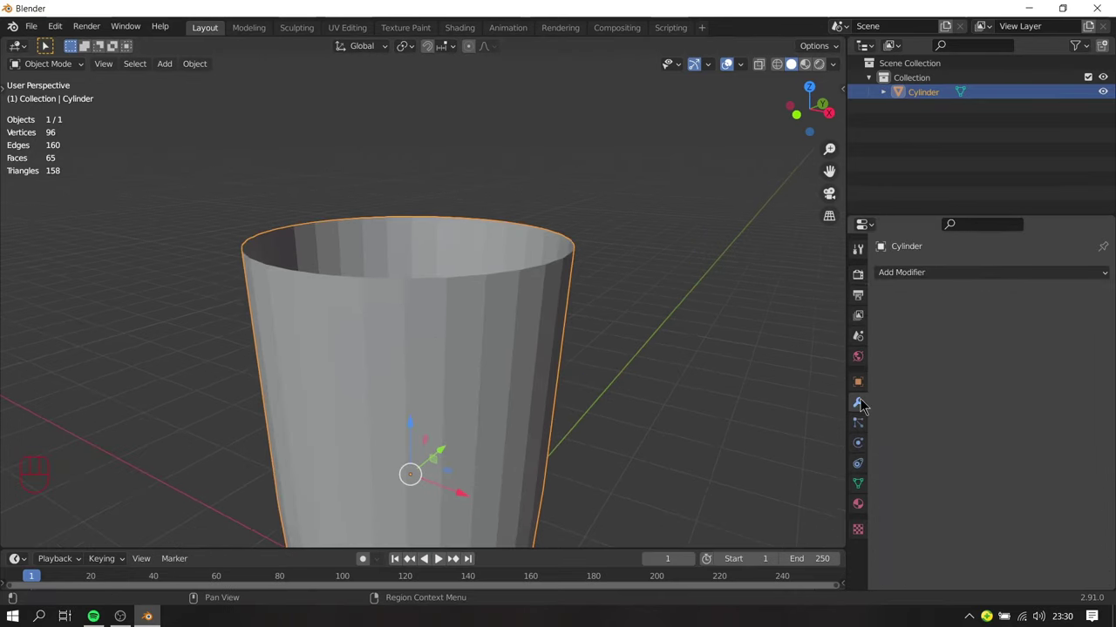
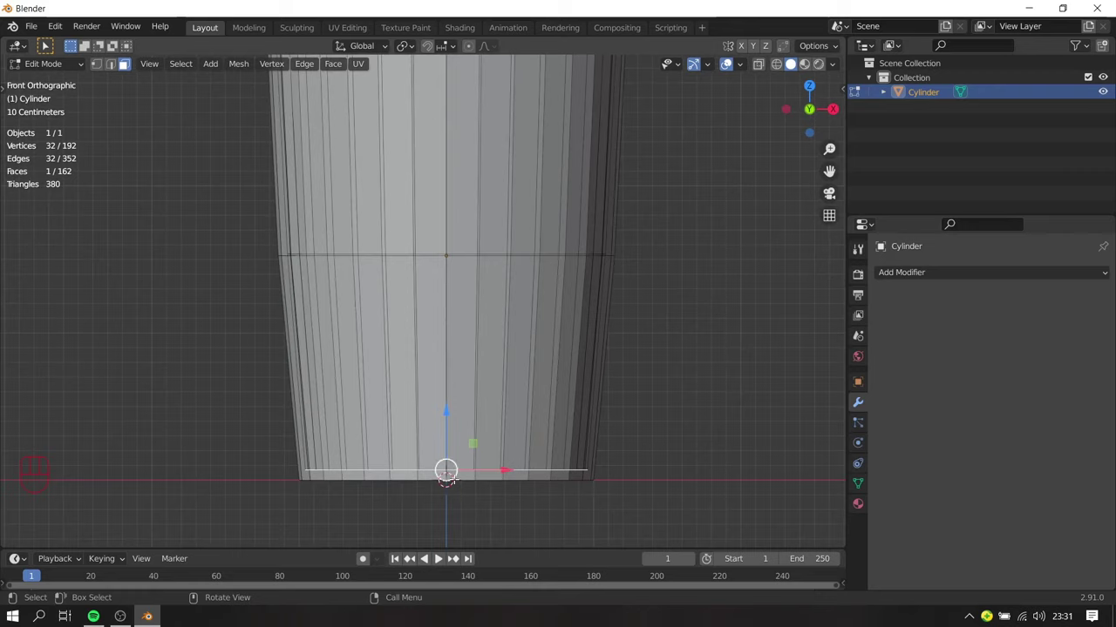
Step: In wireframe, move the inner bottom face up to thicken the base, then view the result solid
key(z)
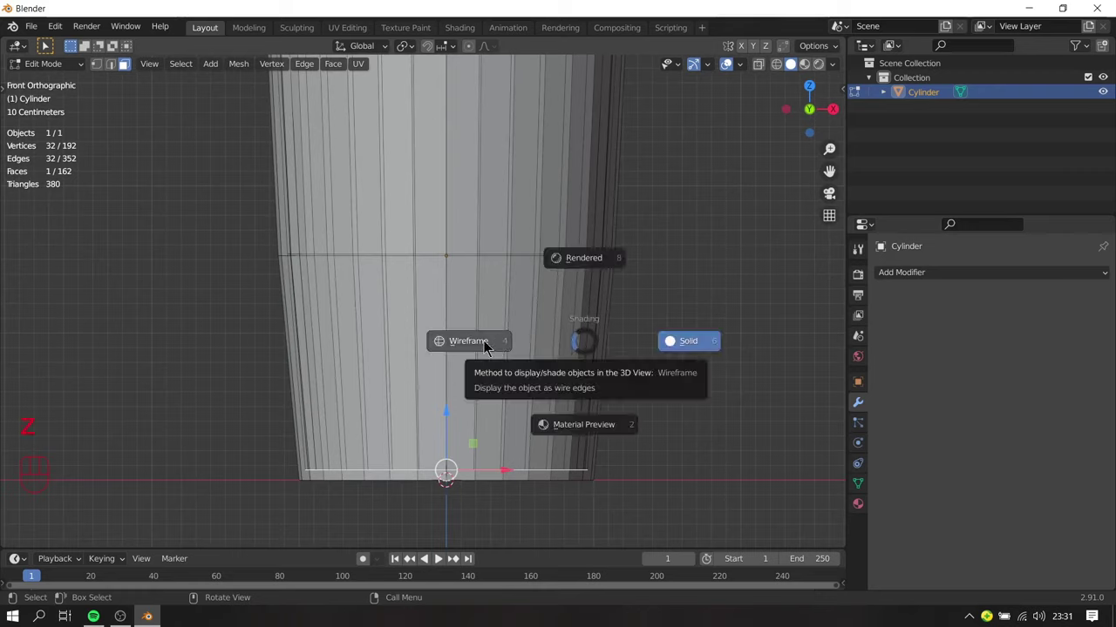
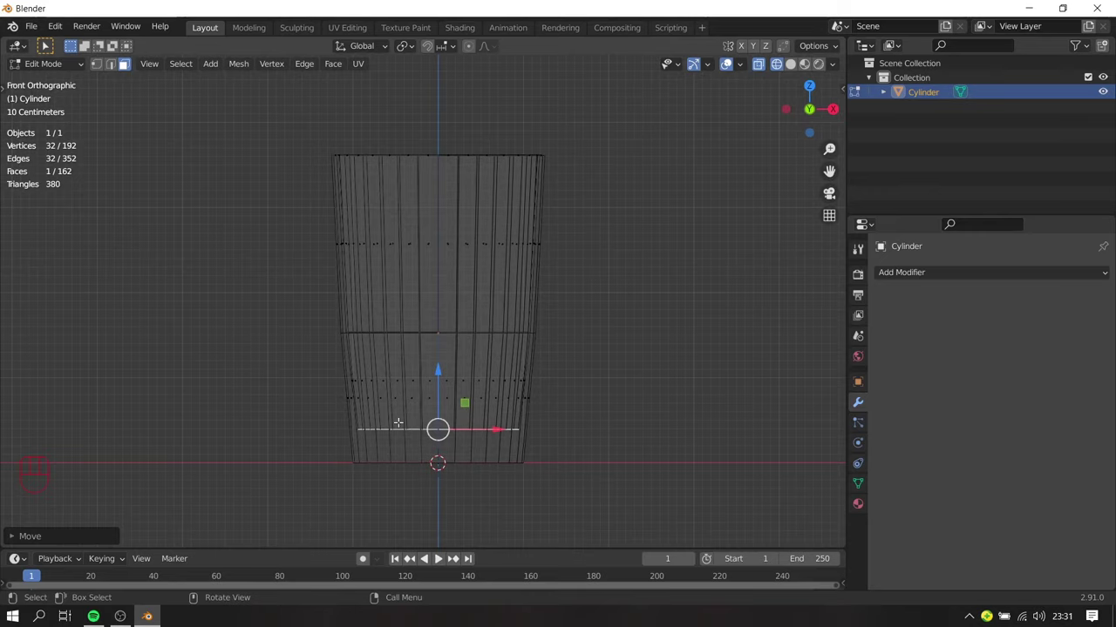
key(Tab)
key(z)
drag(677, 393, 603, 430)
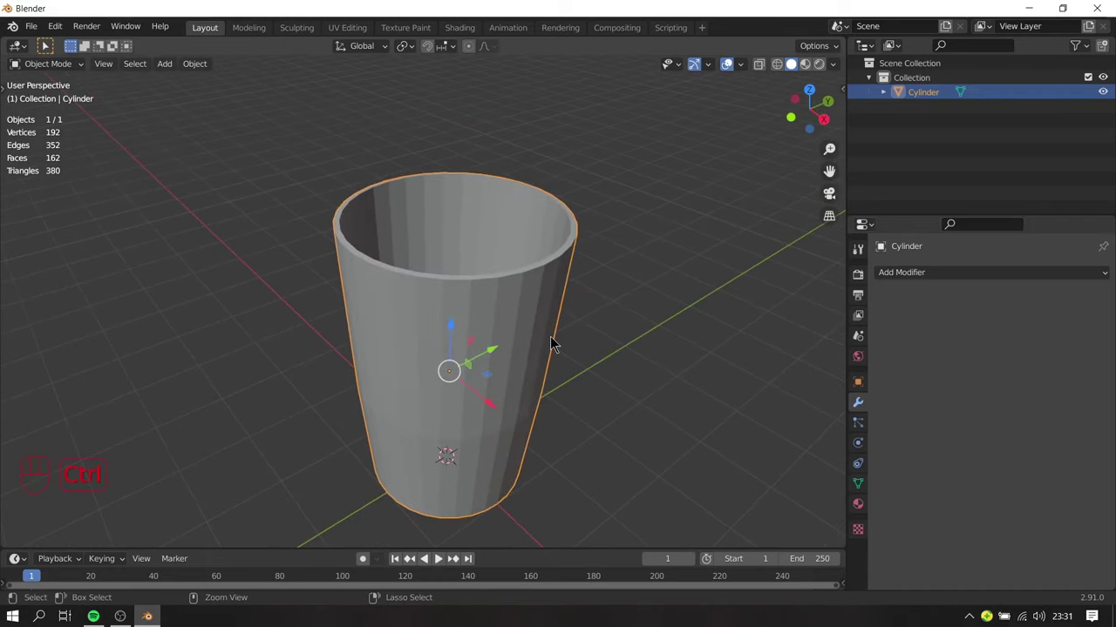
Step: Add a Subdivision Surface modifier at viewport and render level 2 and zoom to the rim
drag(938, 271, 855, 526)
drag(515, 326, 546, 330)
drag(585, 278, 548, 310)
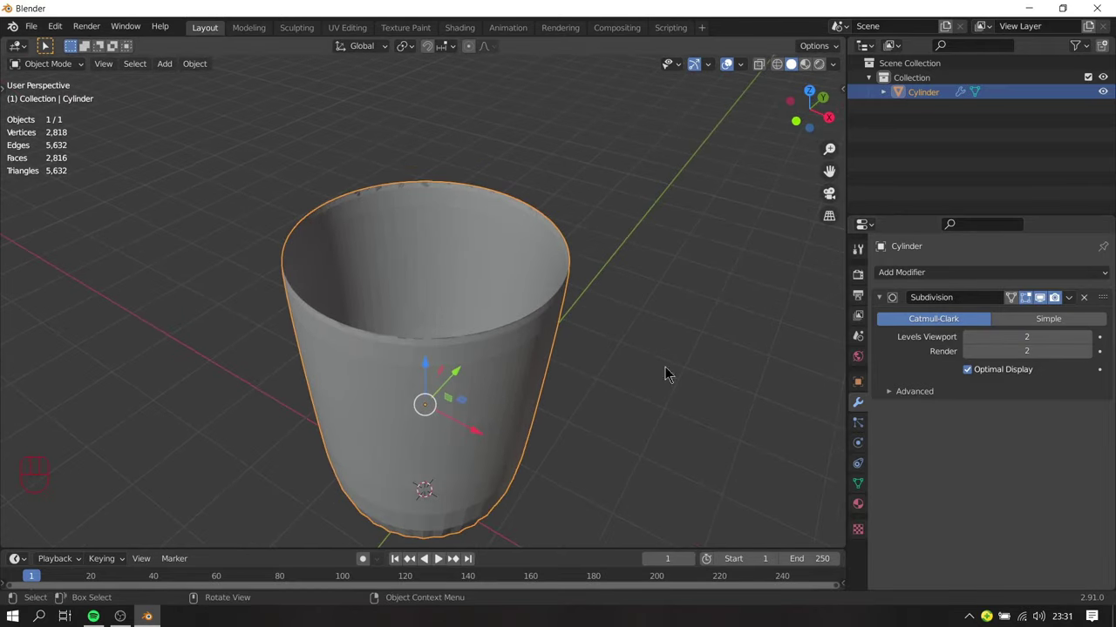
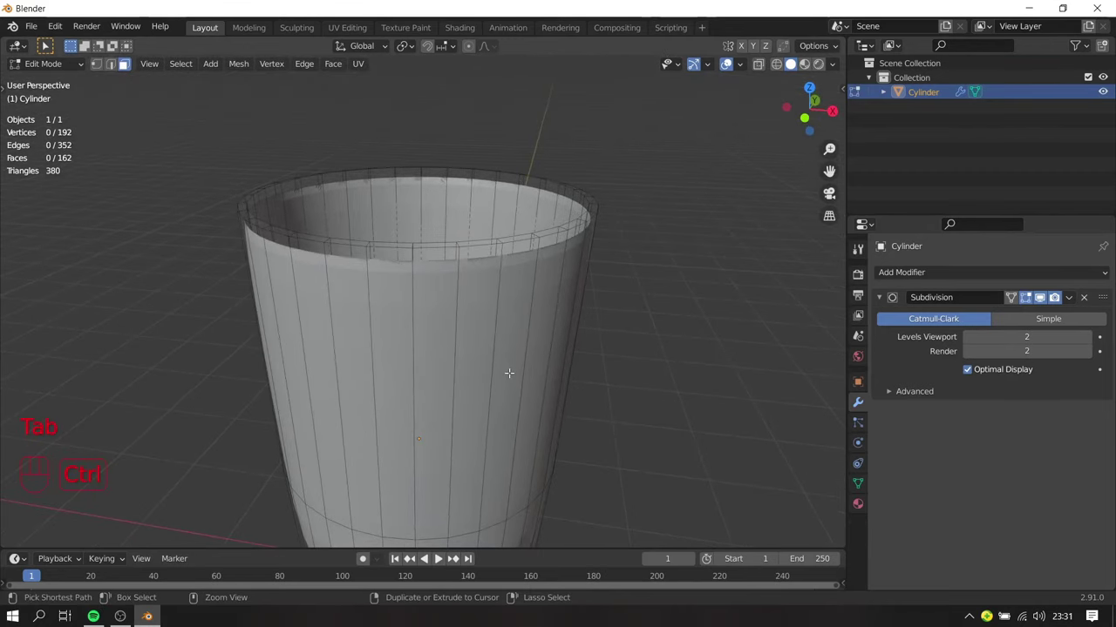
Step: Cut a supporting edge loop just below the rim and slide it toward the top edge
key(ctrl+r)
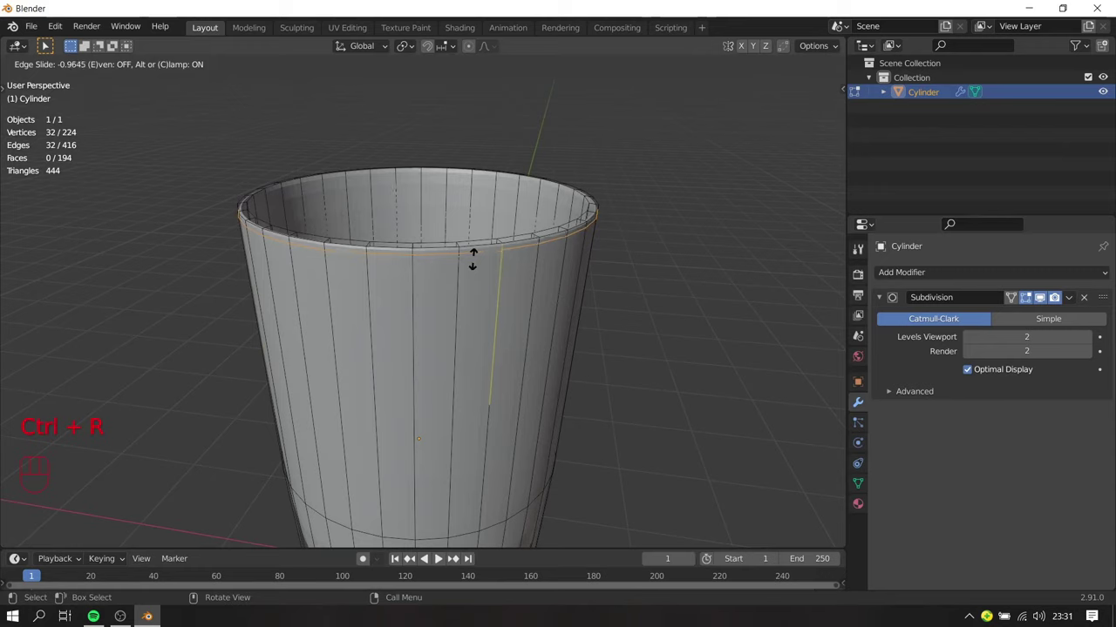
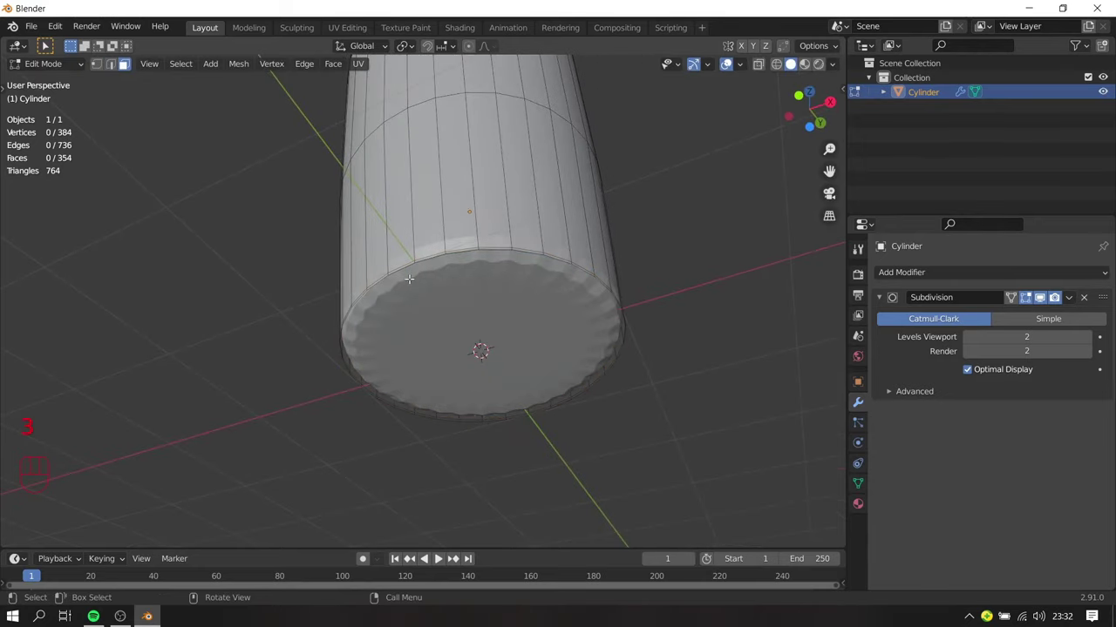
Step: Inset the tumbler's bottom face so the base edge stays firm under smoothing
click(132, 76)
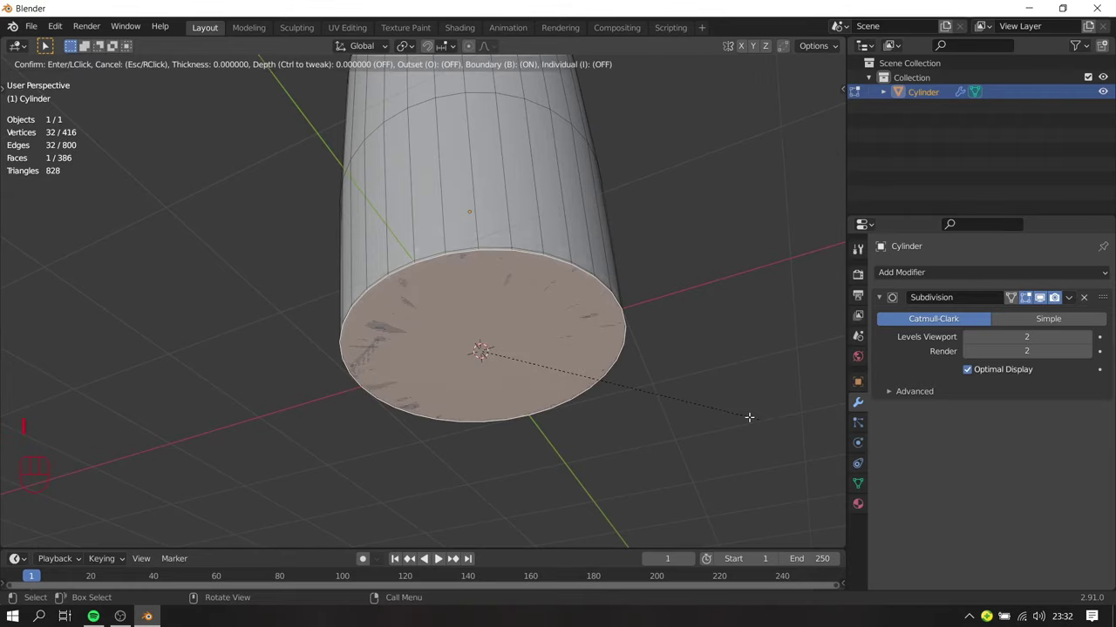
key(i)
key(Tab)
drag(631, 260, 581, 419)
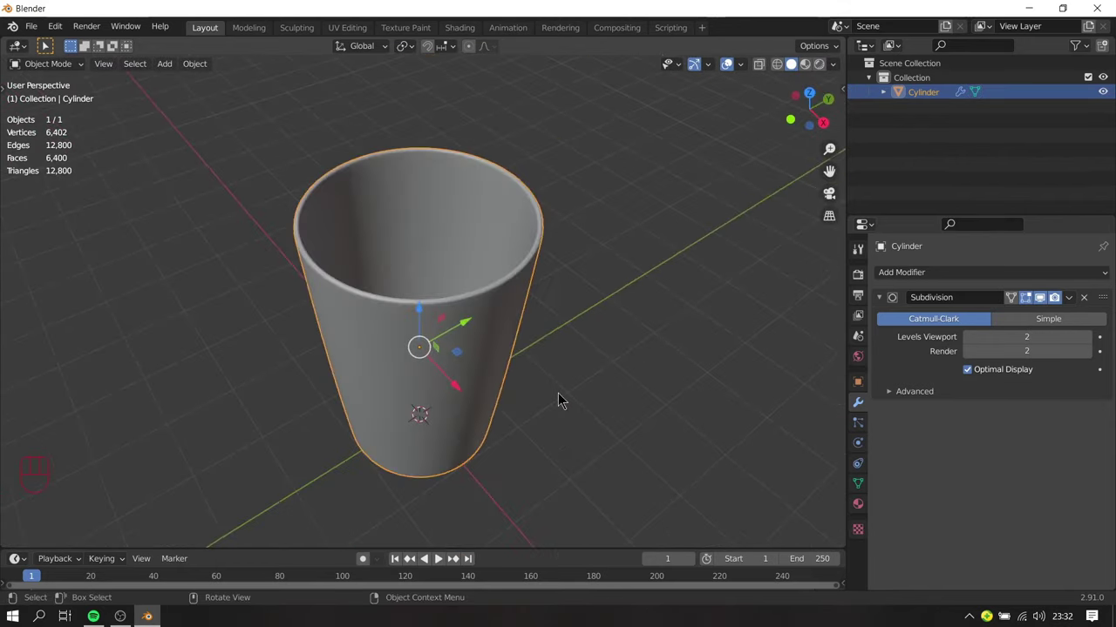
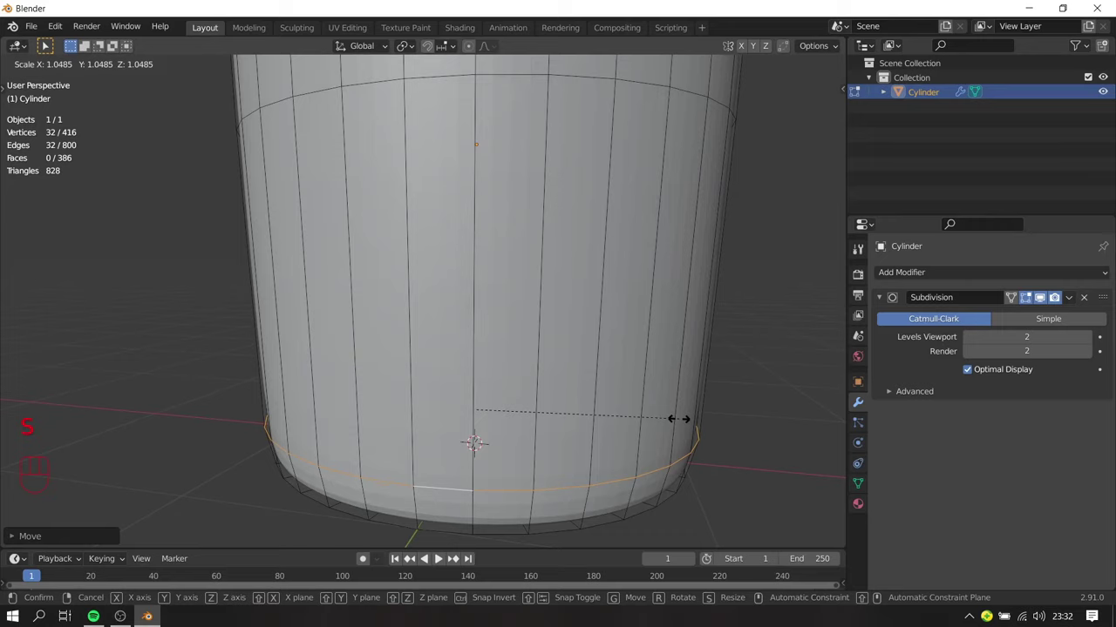
Step: Scale the edge loop near the base by about 1.05 to round out the bottom
key(Tab)
drag(581, 385, 553, 451)
drag(554, 337, 560, 364)
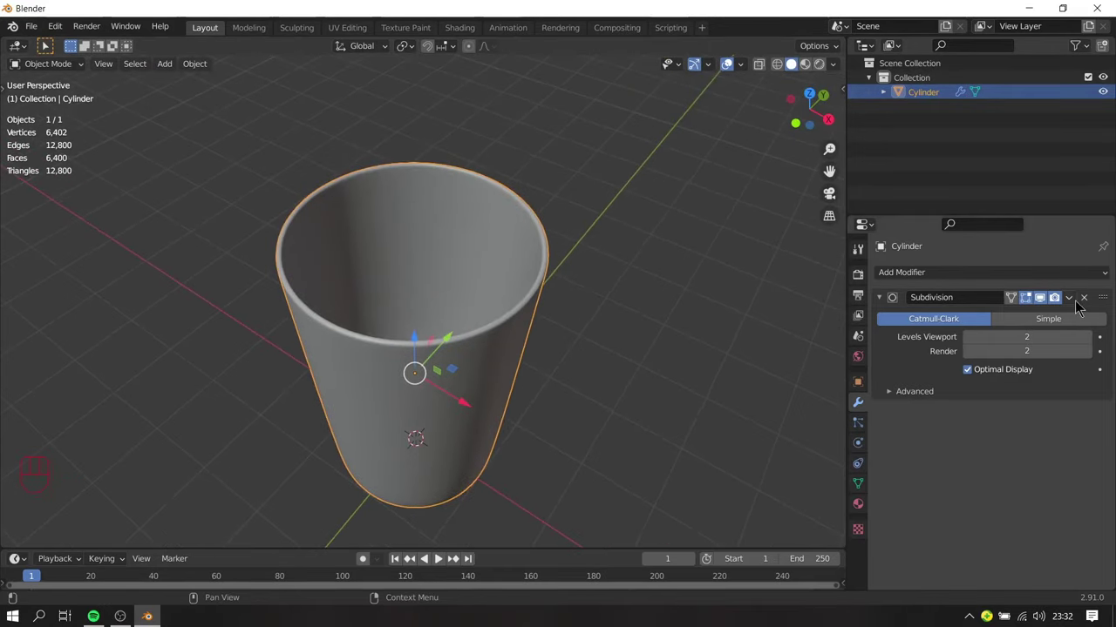
Step: Apply the Subdivision modifier to bake the smoothing into the tumbler's mesh and inspect it
drag(1076, 299, 1008, 320)
drag(550, 348, 558, 291)
drag(532, 264, 524, 309)
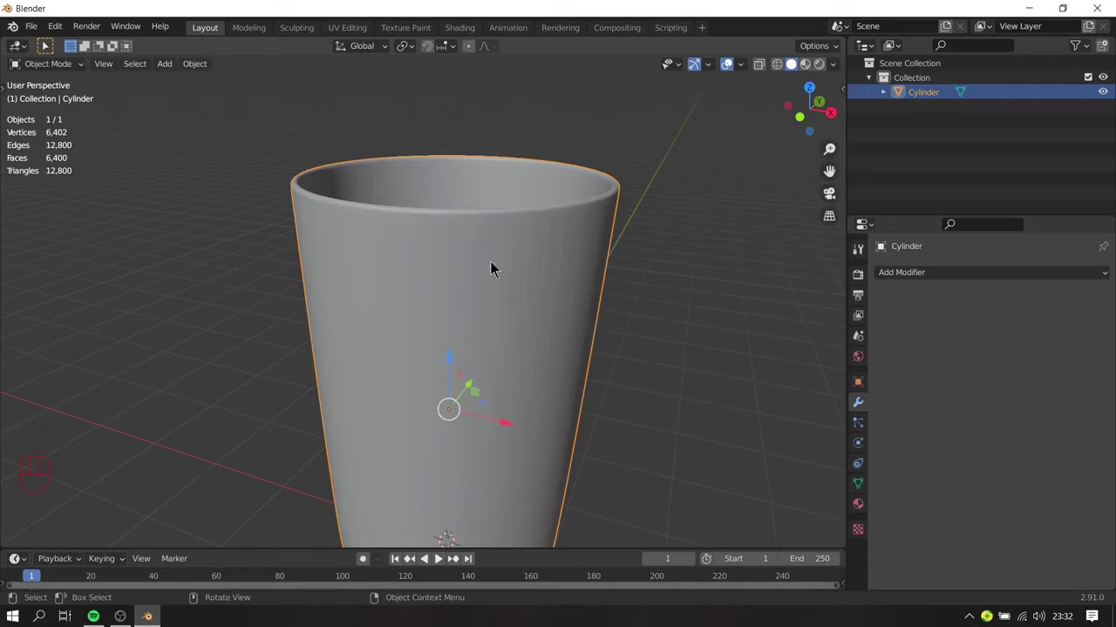
drag(495, 242, 428, 244)
drag(511, 279, 505, 248)
drag(523, 270, 539, 284)
middle_click(524, 292)
drag(940, 275, 445, 419)
drag(490, 402, 503, 409)
Step: Create a new material on the tumbler named glass and show its preview
click(864, 515)
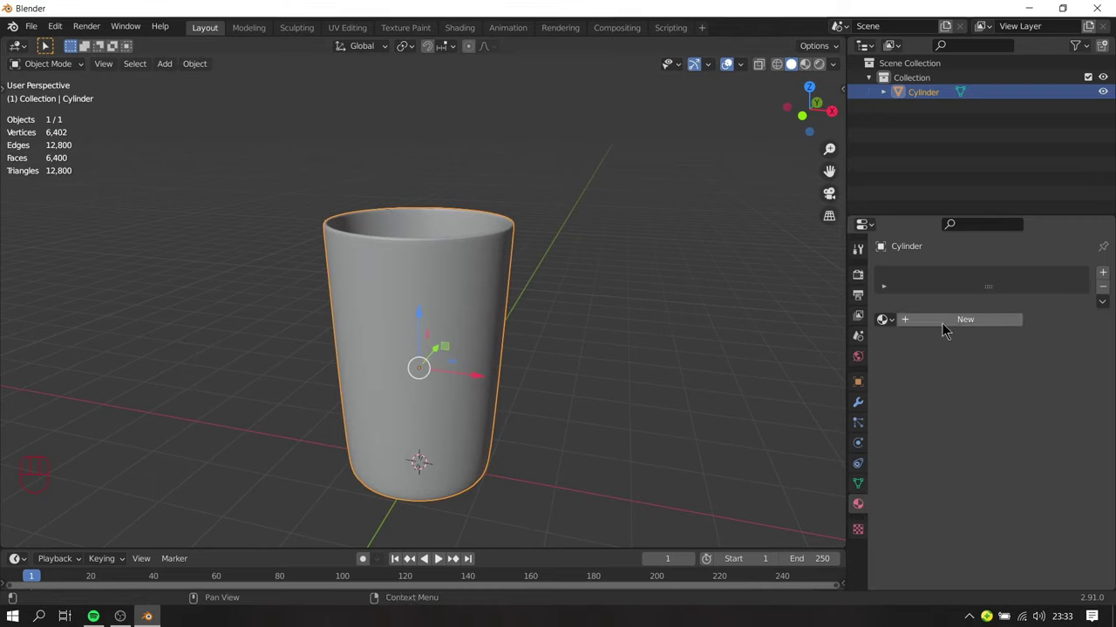
click(946, 328)
drag(929, 325, 931, 335)
key(s)
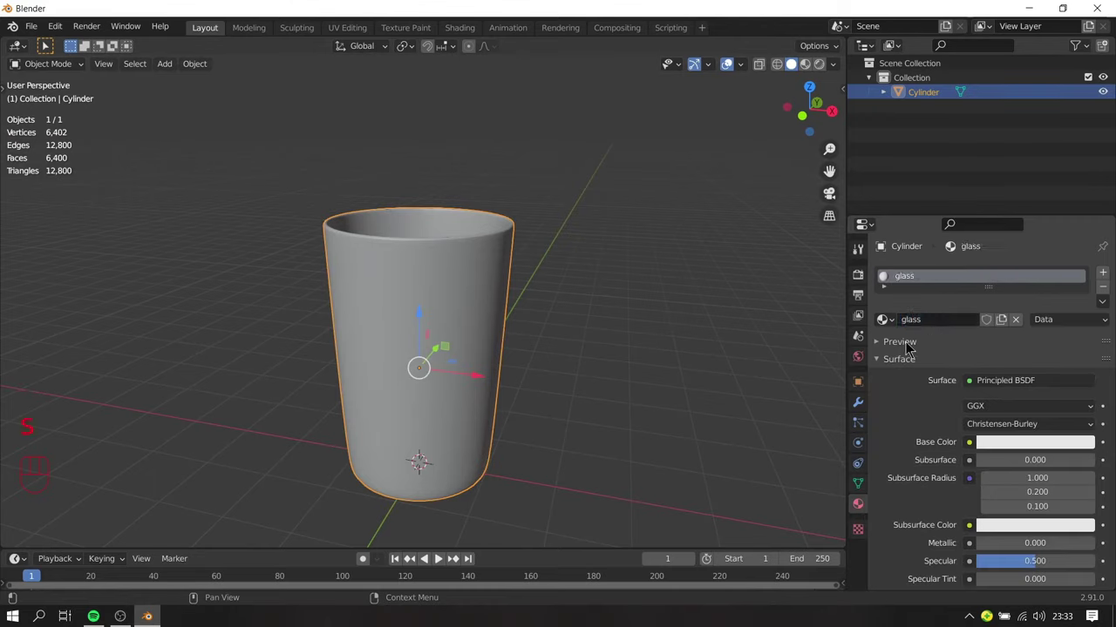
click(912, 346)
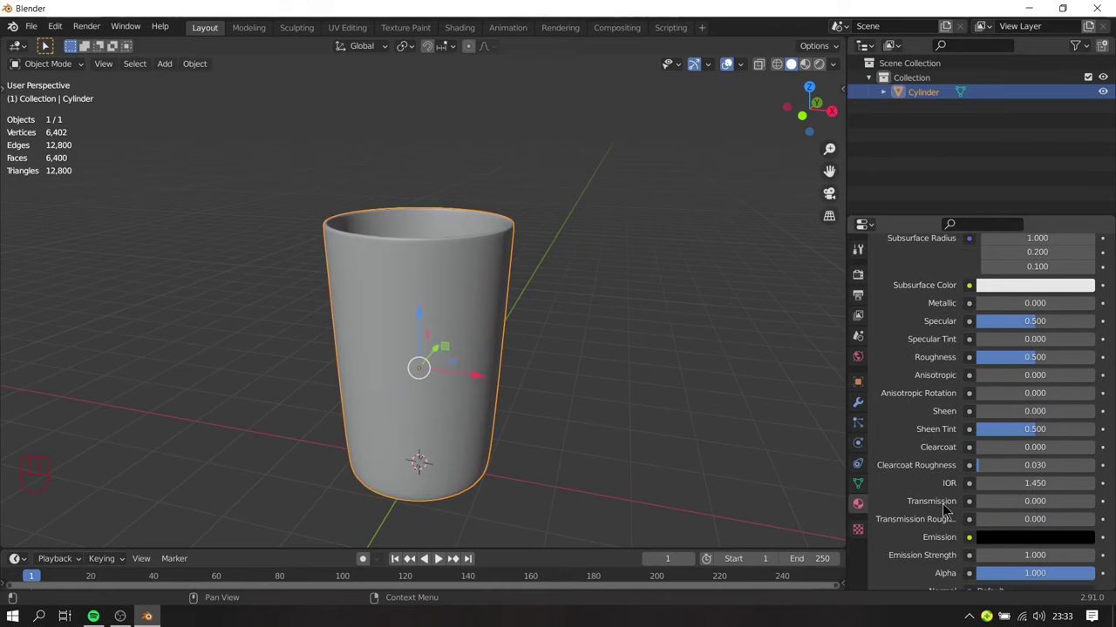
Step: Set the Principled BSDF Transmission to 1 and Roughness to 0 for clear glass
click(1021, 504)
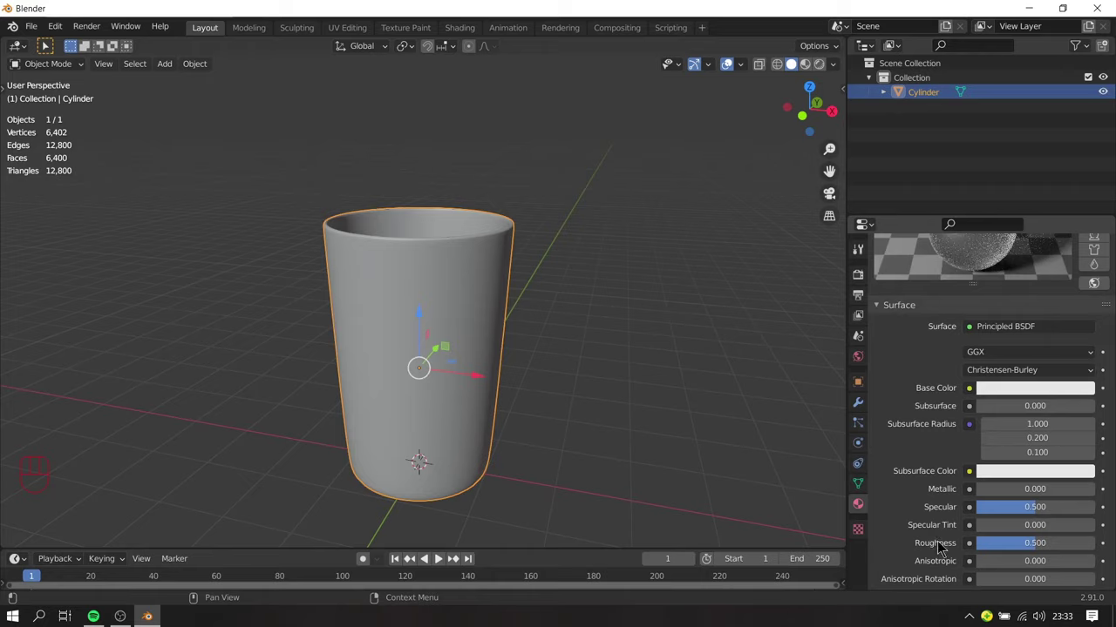
drag(1040, 550, 1003, 545)
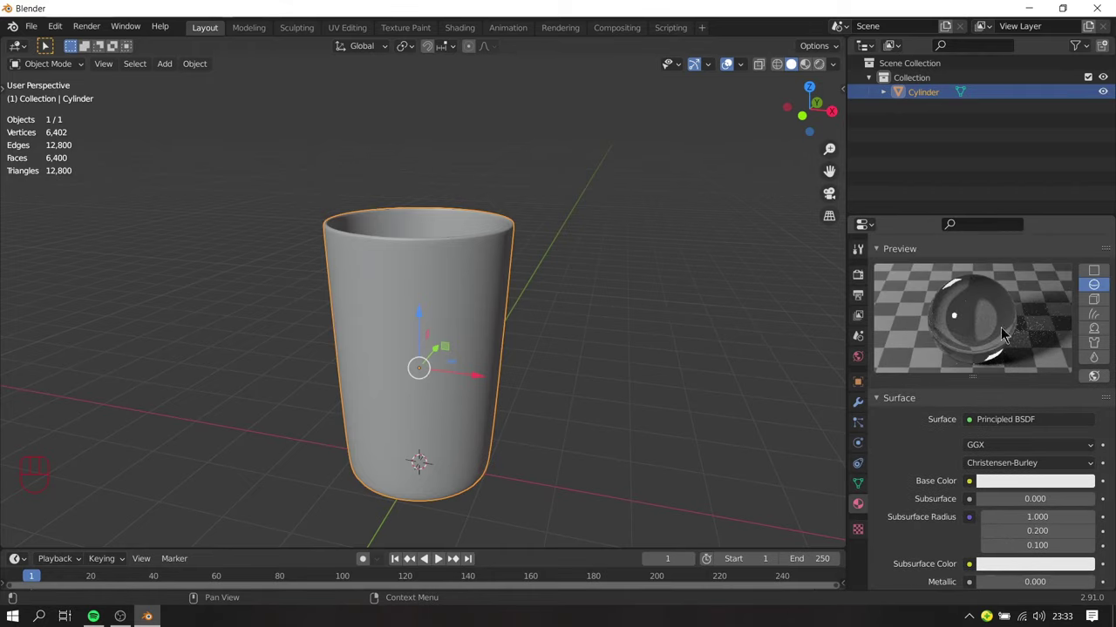
drag(484, 364, 450, 380)
drag(480, 377, 522, 380)
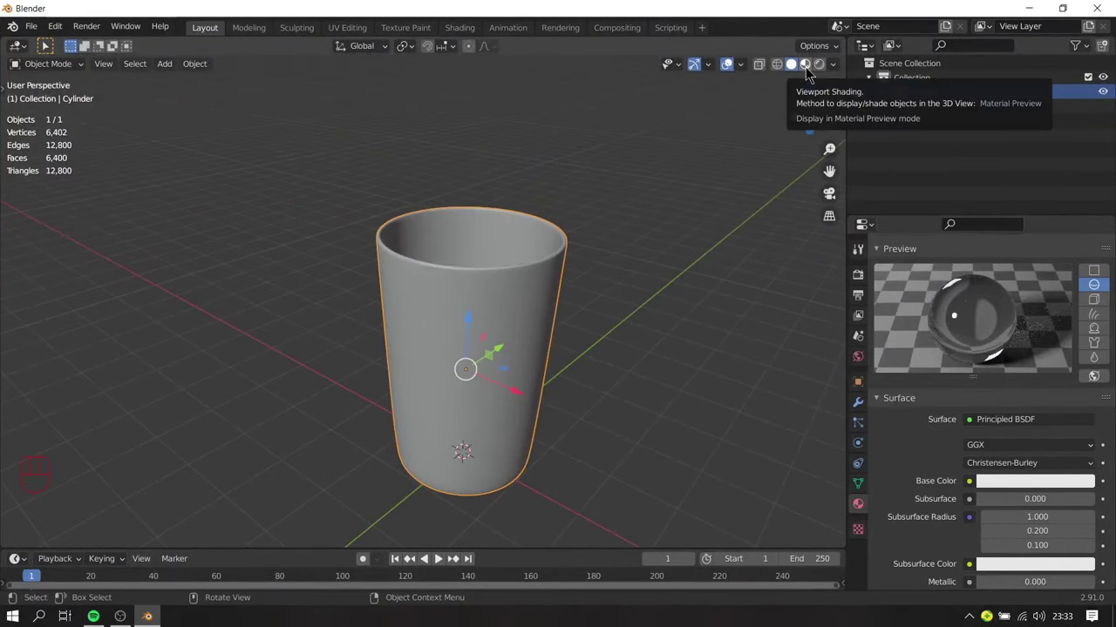
Step: Switch the viewport to Rendered shading and inspect the glass's reflections from several angles
drag(558, 277, 545, 304)
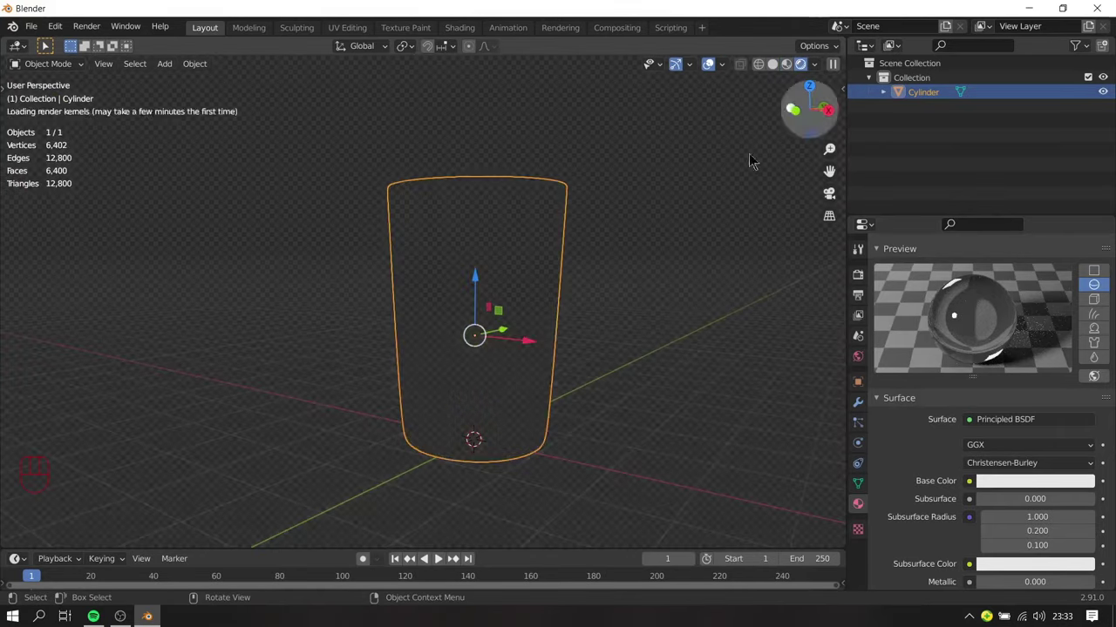
drag(618, 306, 586, 293)
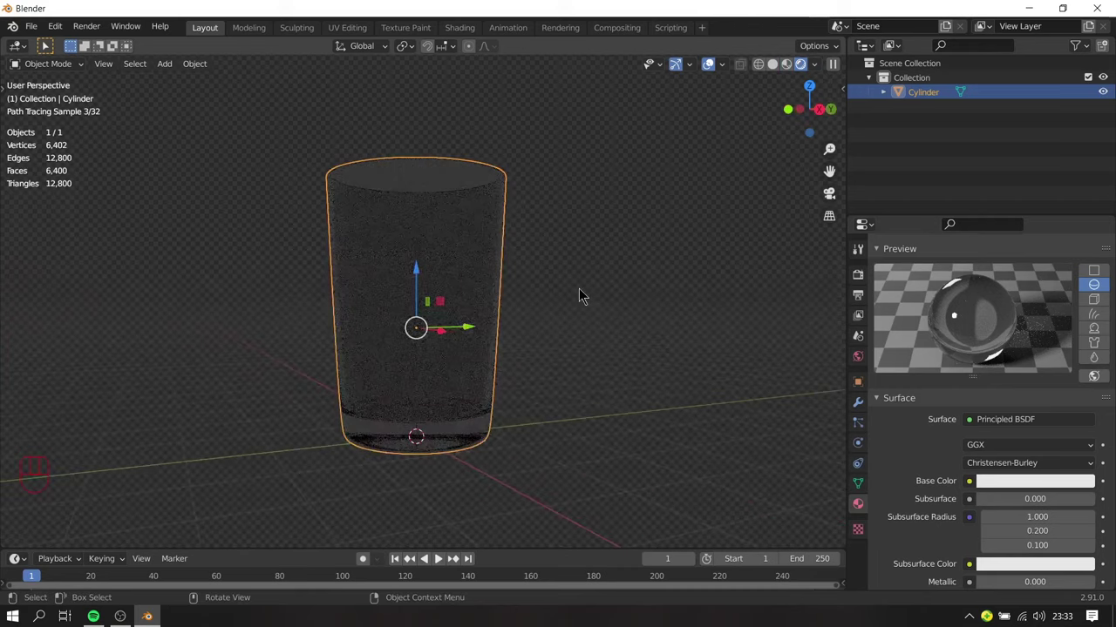
drag(592, 341, 589, 364)
drag(589, 365, 632, 284)
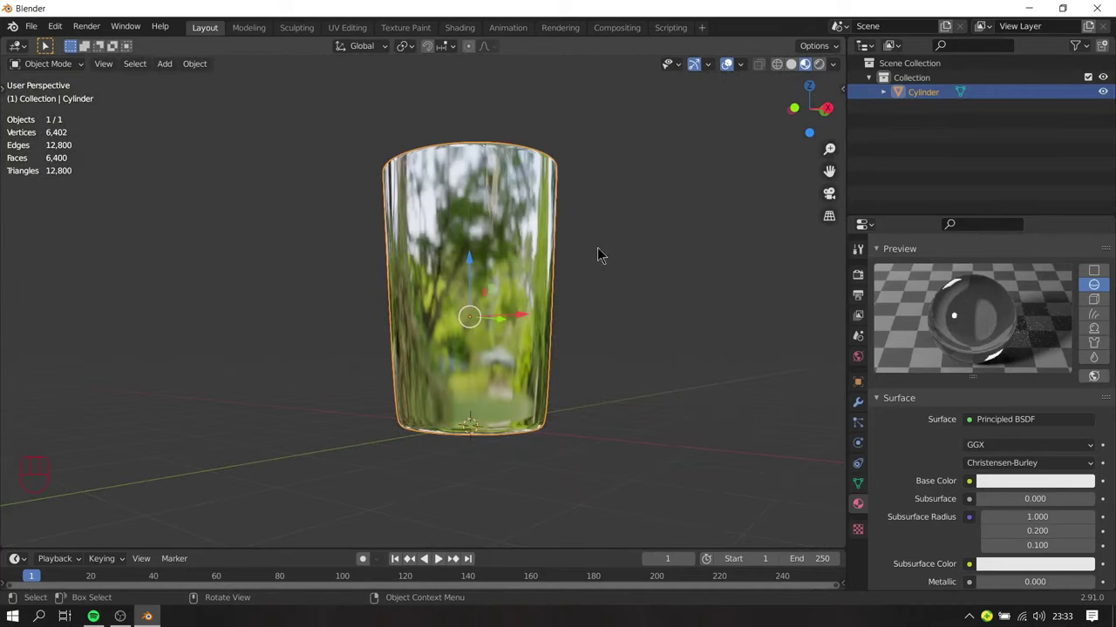
drag(547, 313, 536, 338)
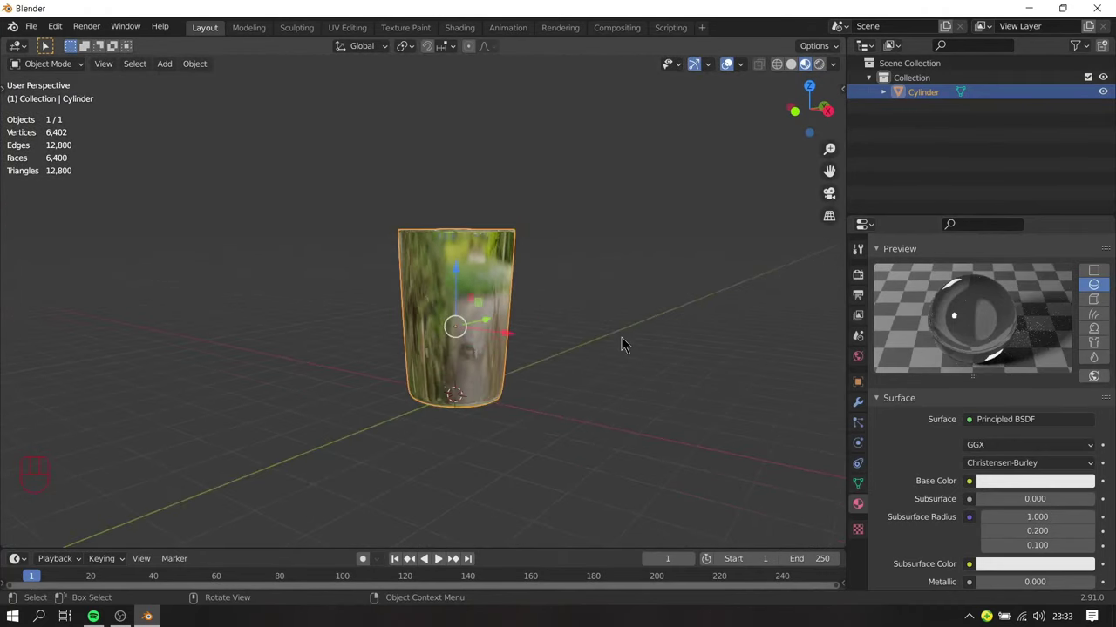
Step: Add a mesh plane under the tumbler and scale it about 2.5 times into a floor
key(shift+a)
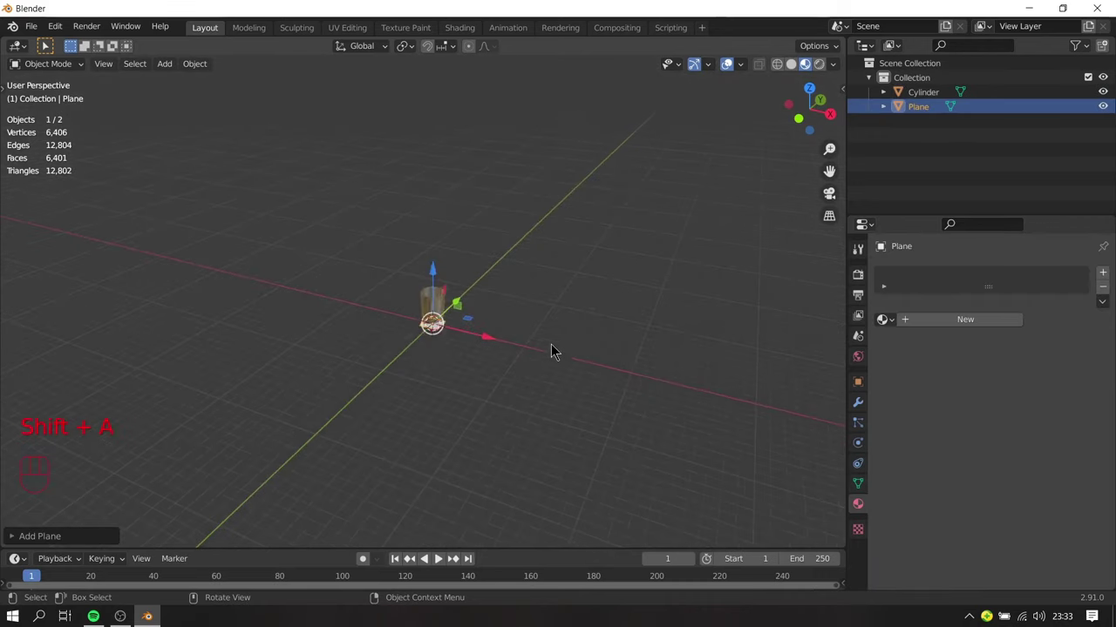
key(s)
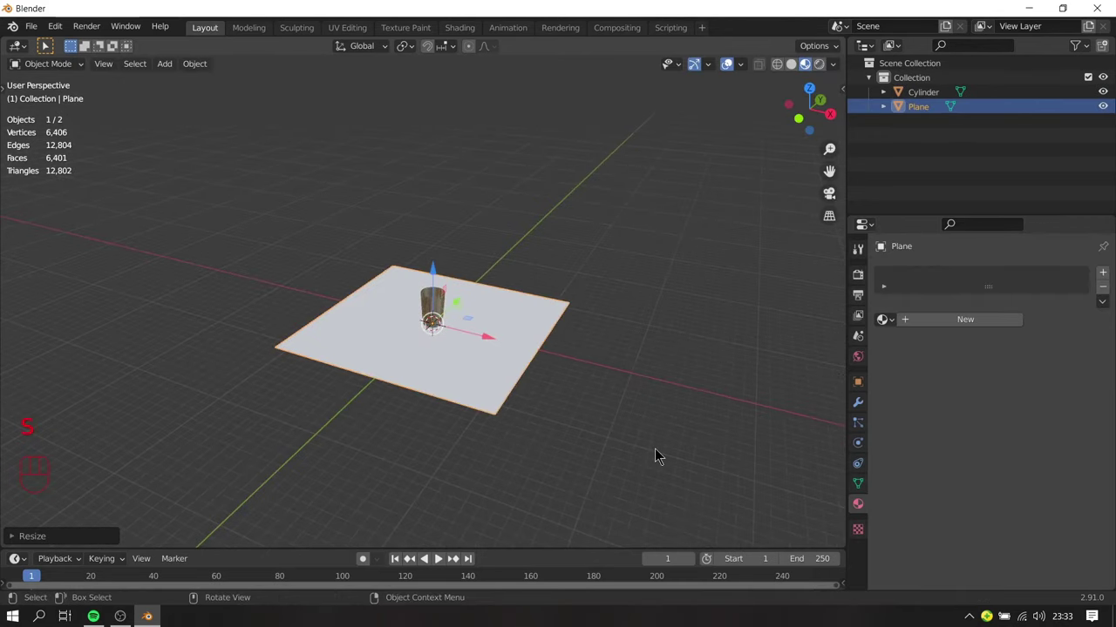
drag(575, 354, 548, 351)
key(s)
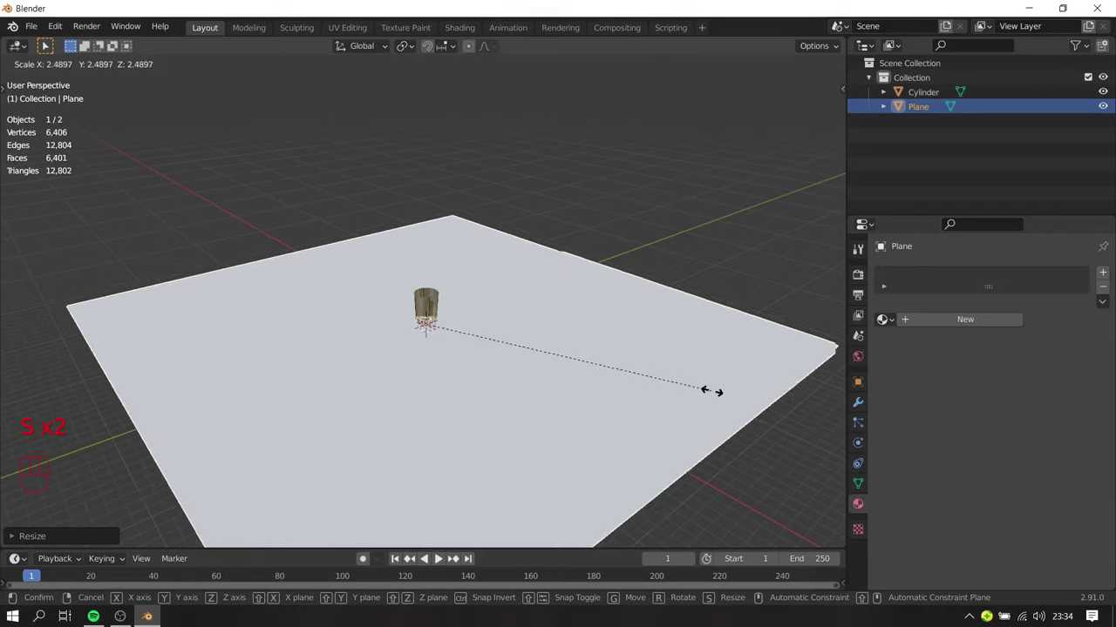
drag(583, 395, 604, 389)
key(s)
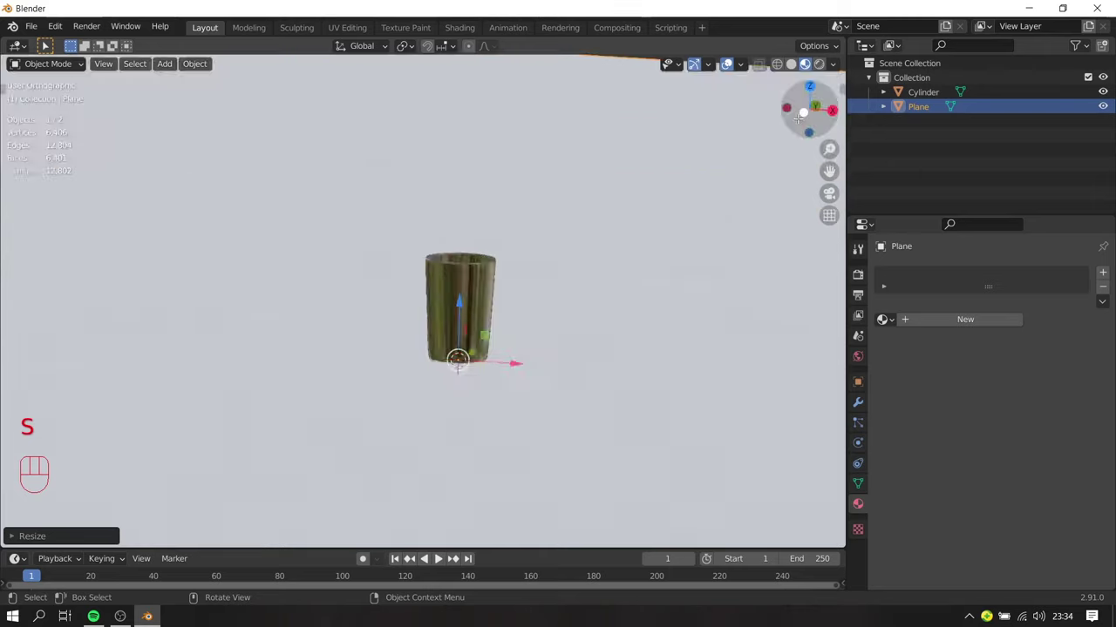
Step: Check in front wireframe view that the plane meets the cup's base, then return to solid perspective
middle_click(526, 425)
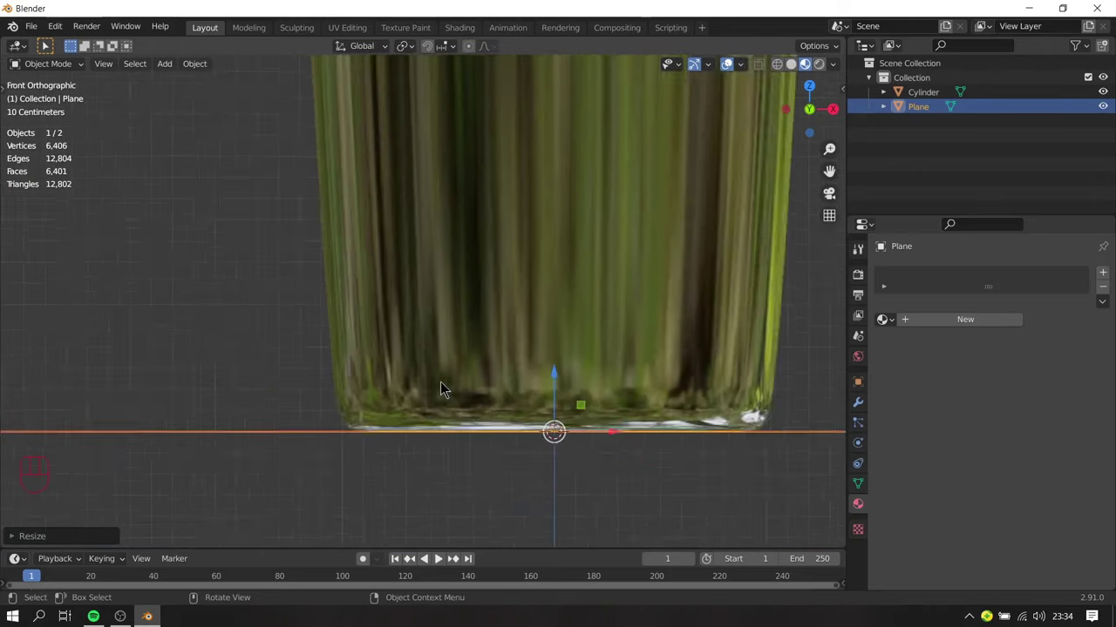
middle_click(393, 352)
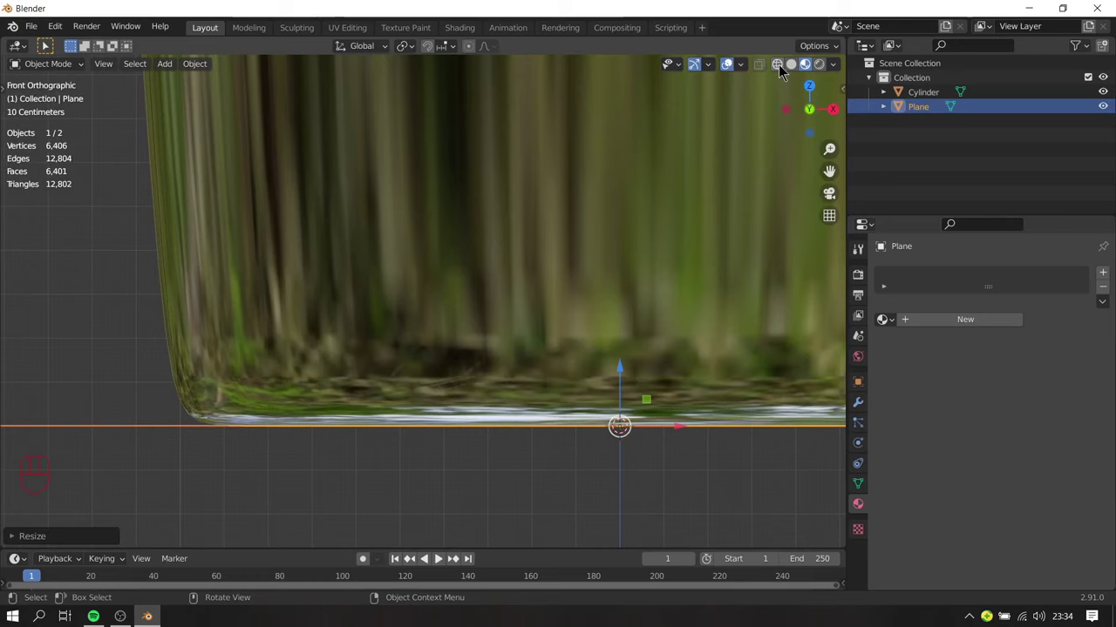
click(786, 69)
drag(626, 386, 628, 396)
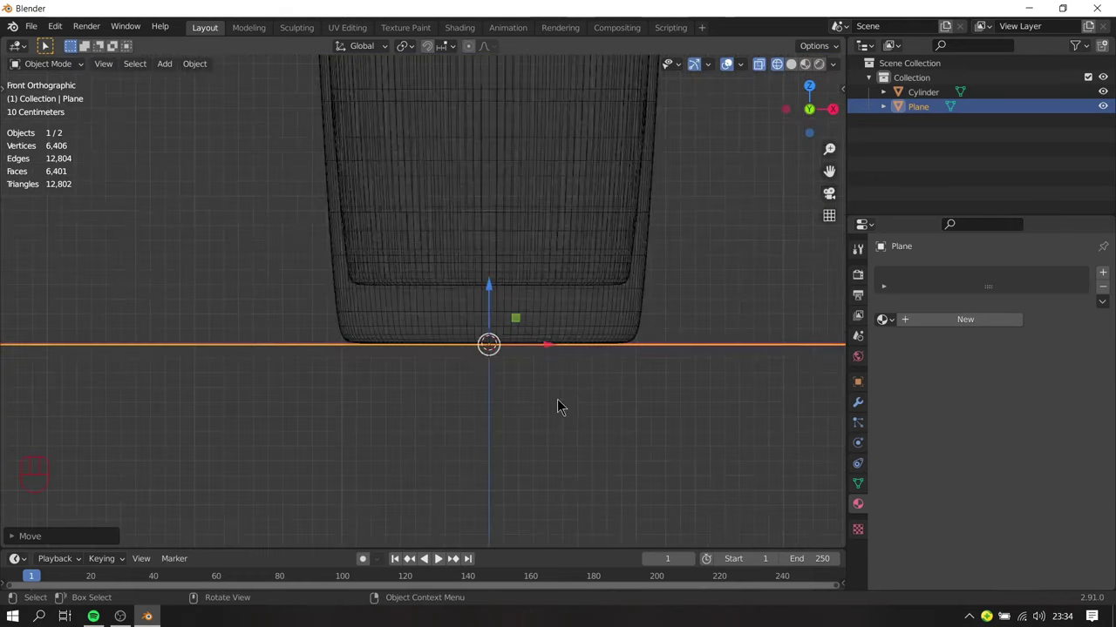
drag(555, 282, 531, 379)
drag(567, 373, 496, 409)
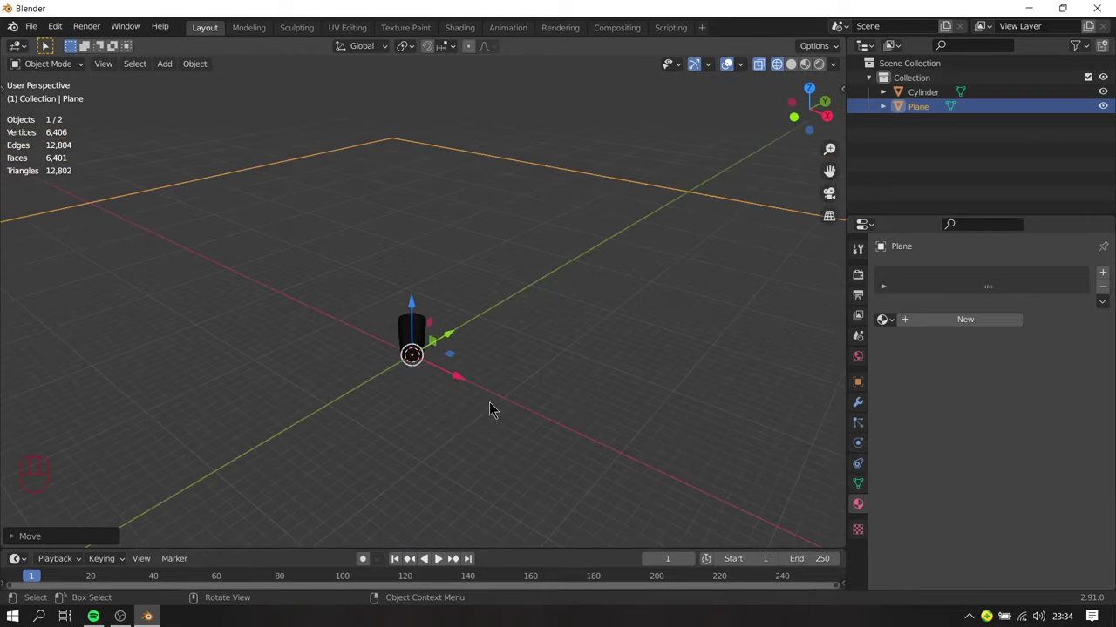
click(799, 70)
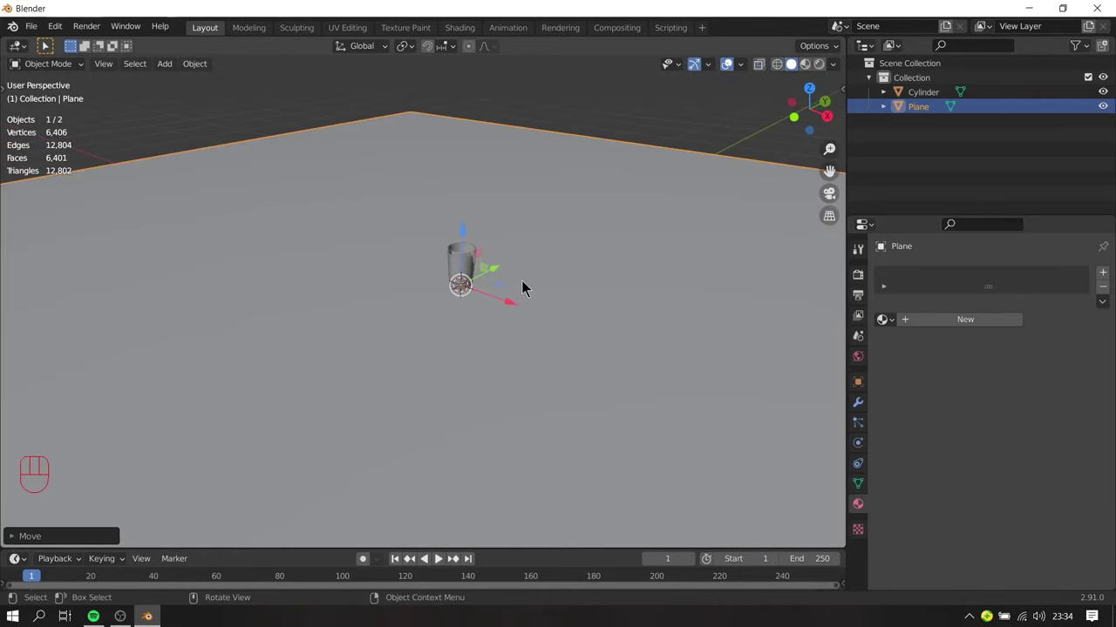
click(611, 137)
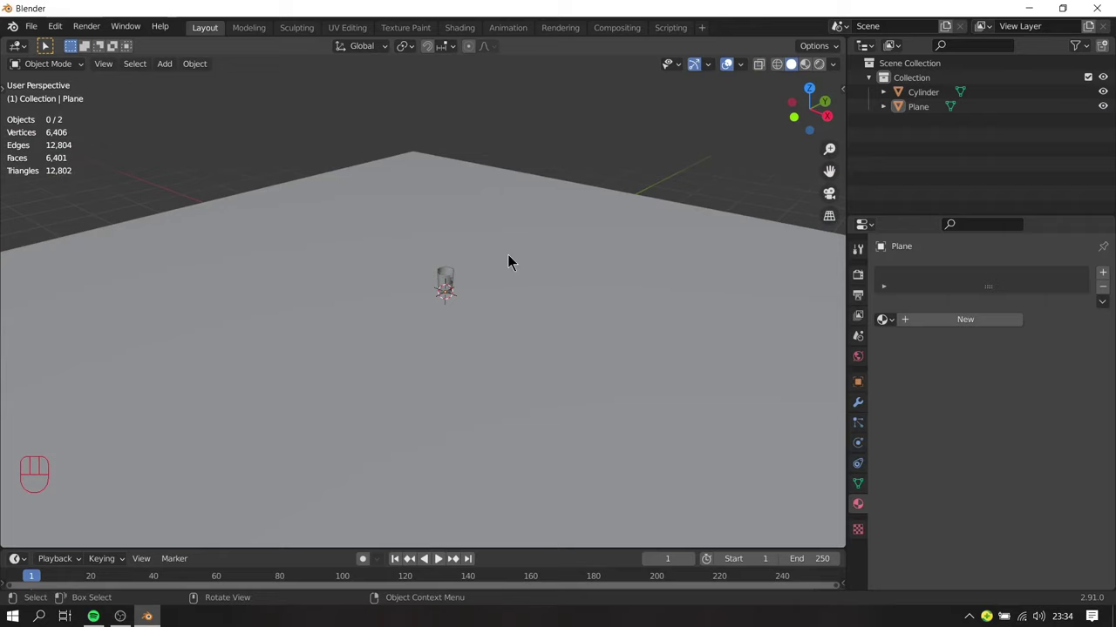
Step: Raise the view's Clip End in the N sidebar so the large plane stays visible
key(n)
click(845, 152)
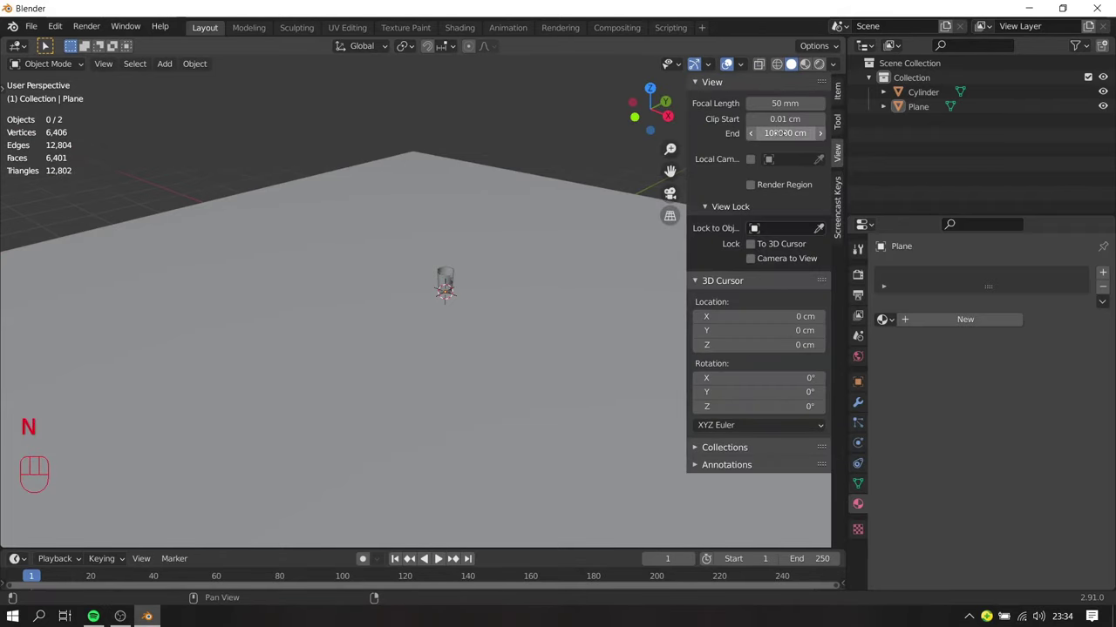
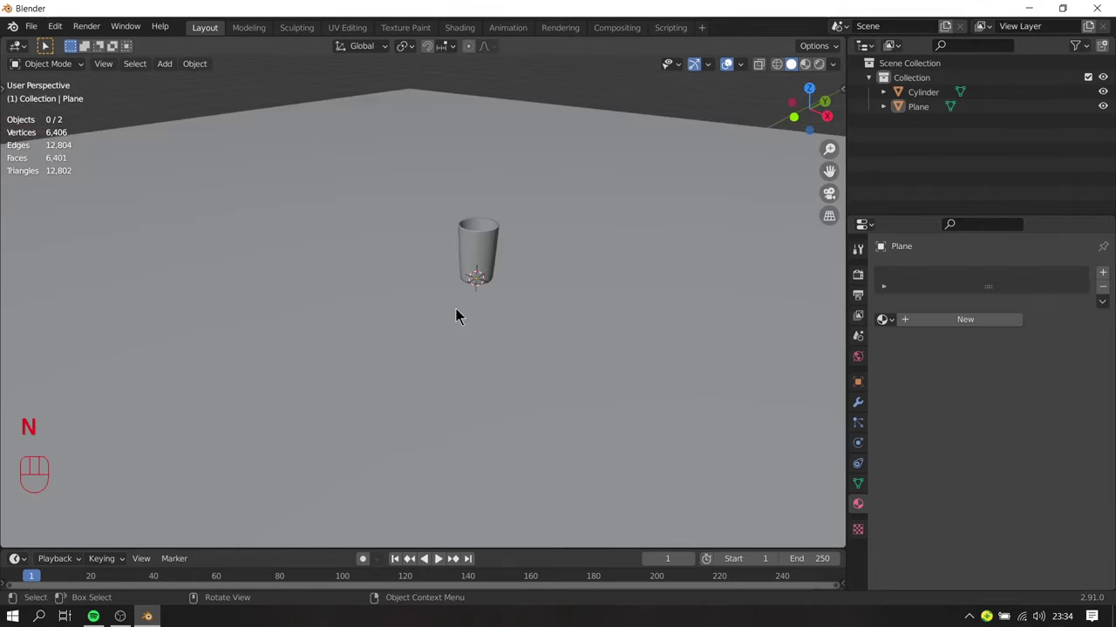
drag(496, 275, 475, 325)
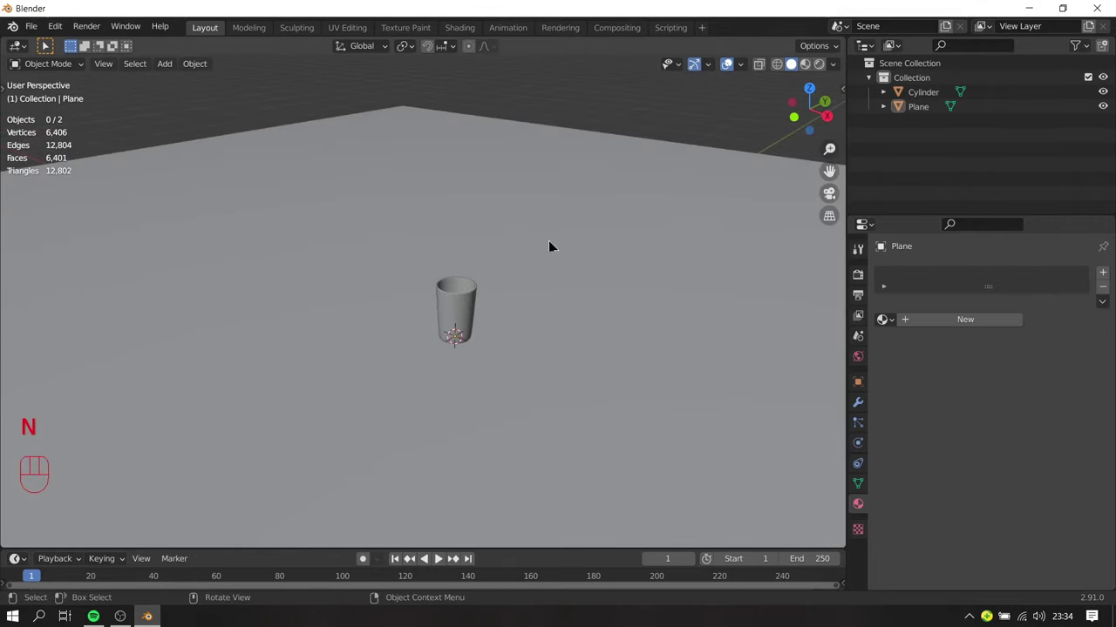
Step: Add an area light, move it above the cylinder and scale it up roughly 6.9 times
key(shift+a)
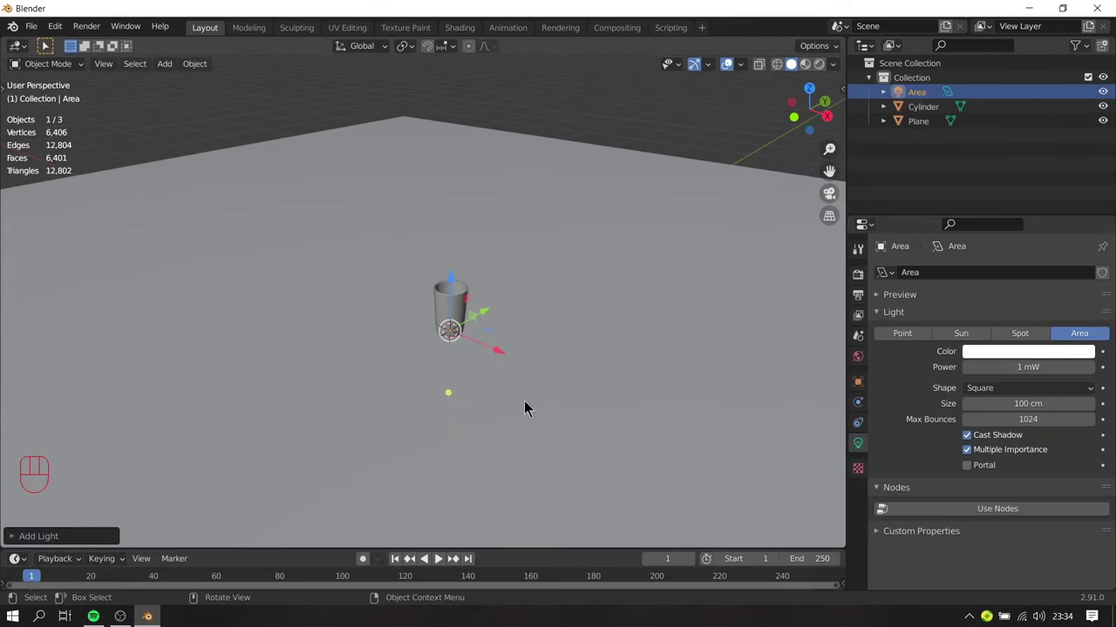
click(458, 292)
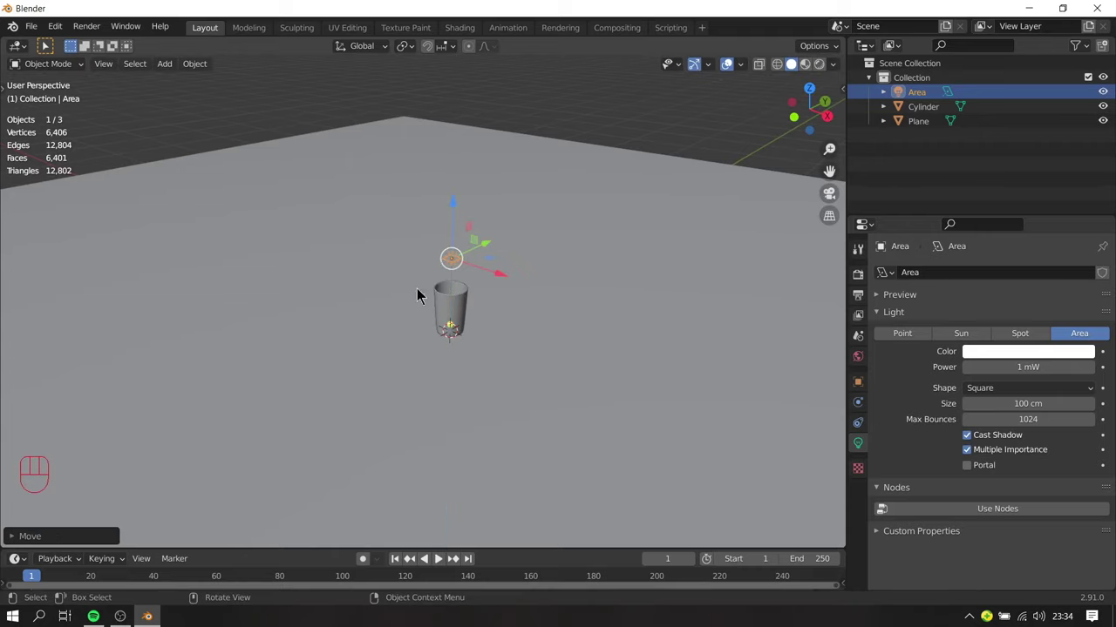
key(s)
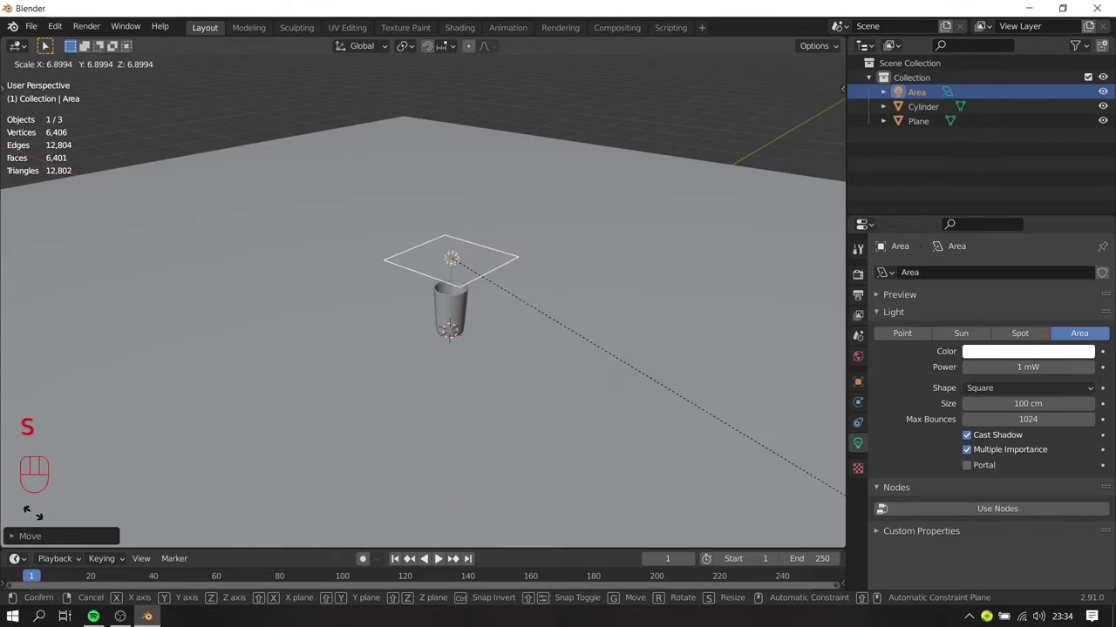
key(s)
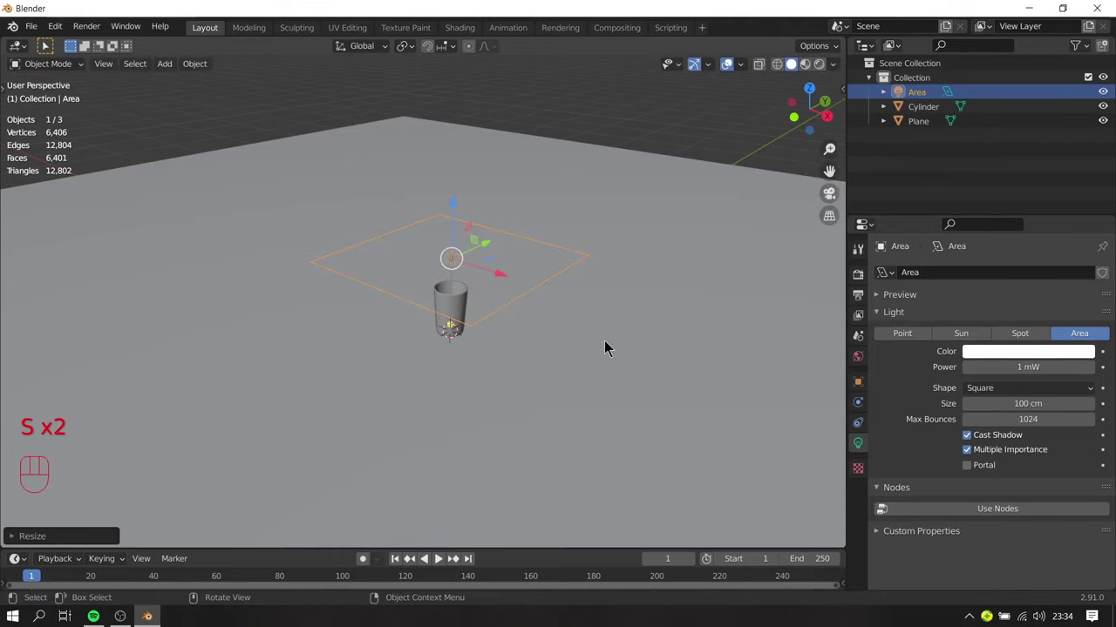
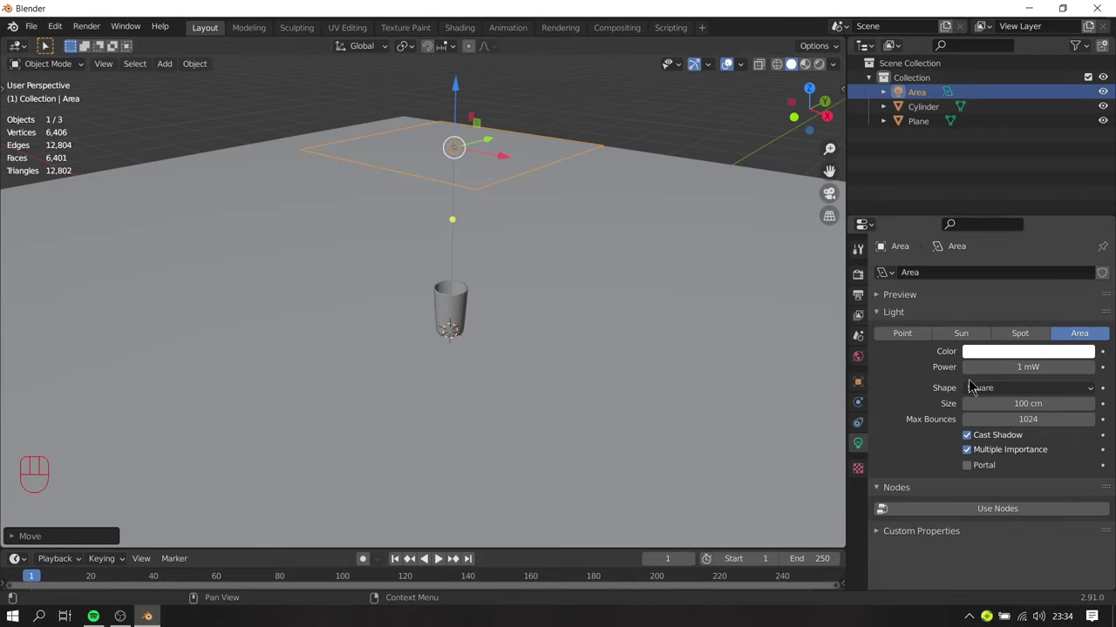
Step: Set the area light's Power to 1500 W and check its effect in a rendered preview
click(907, 300)
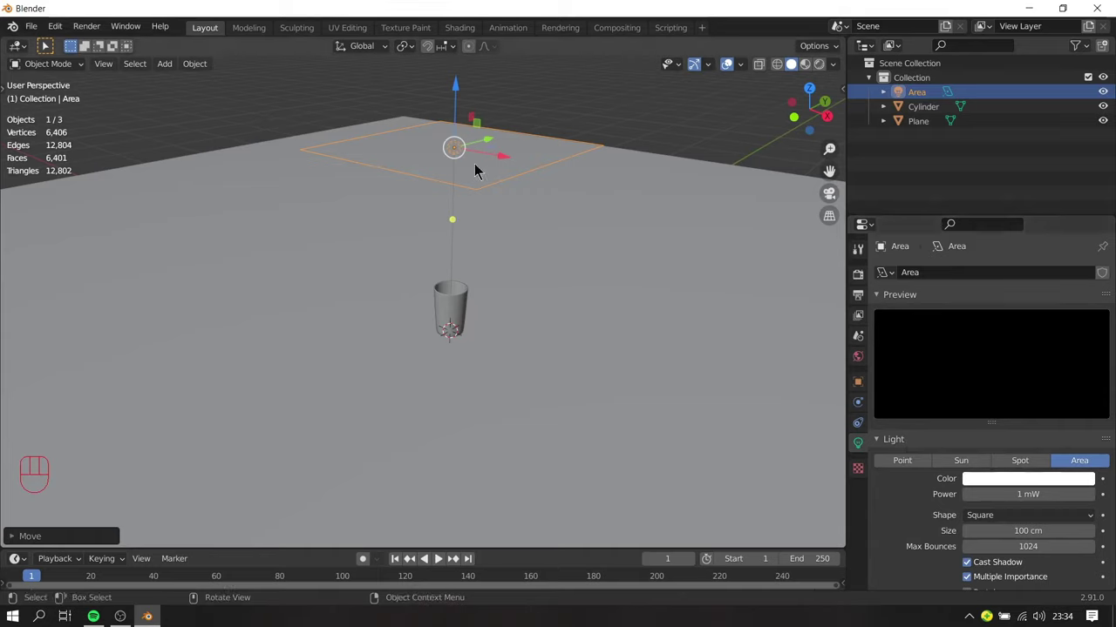
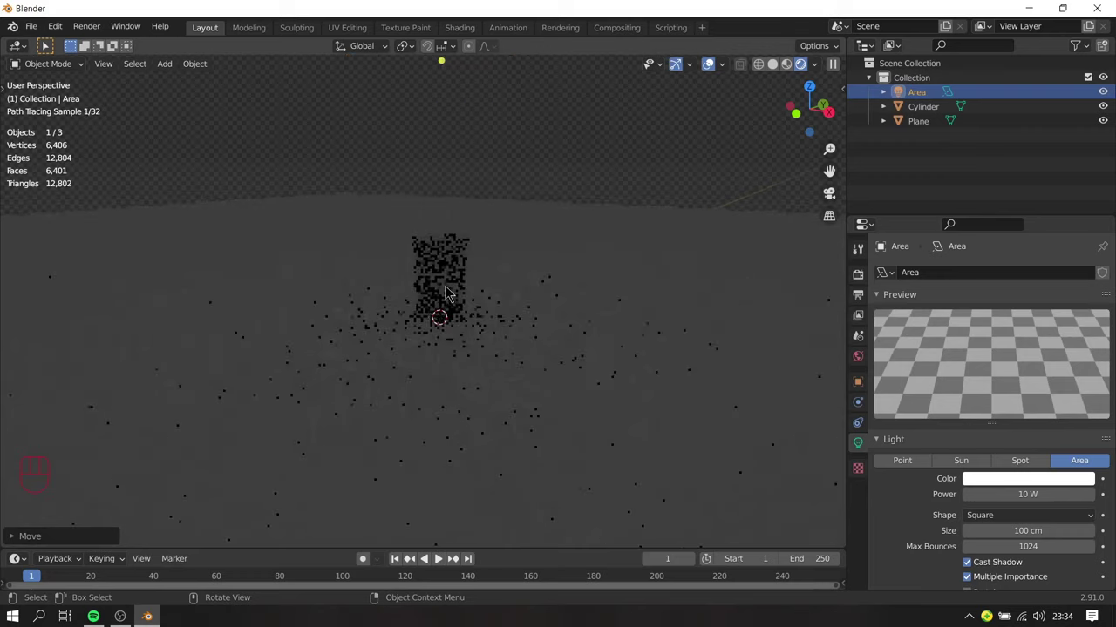
drag(537, 187, 531, 302)
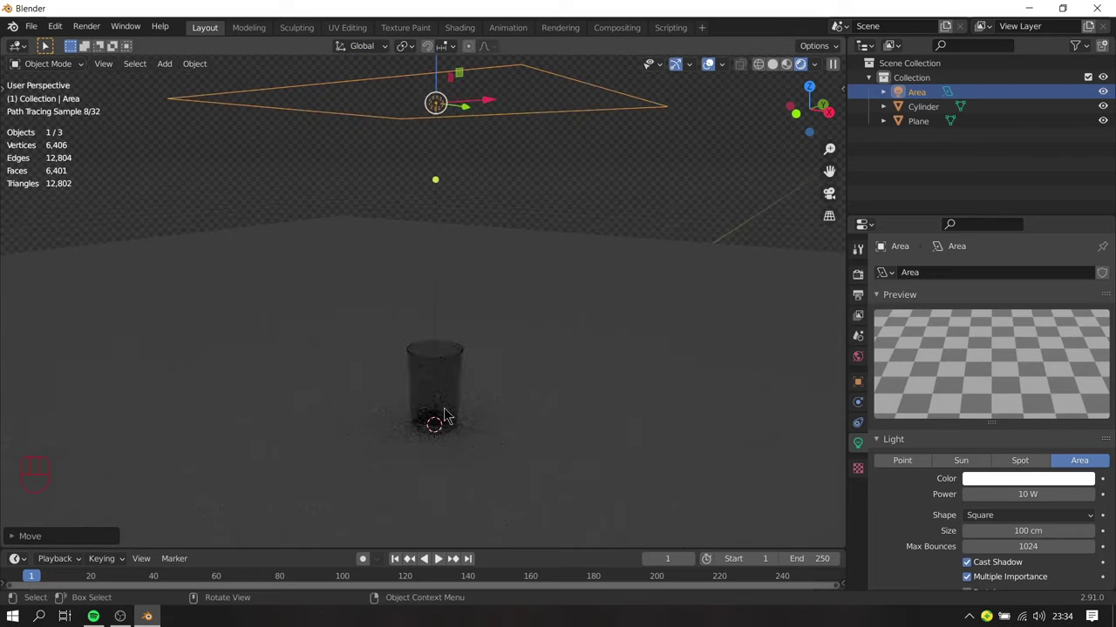
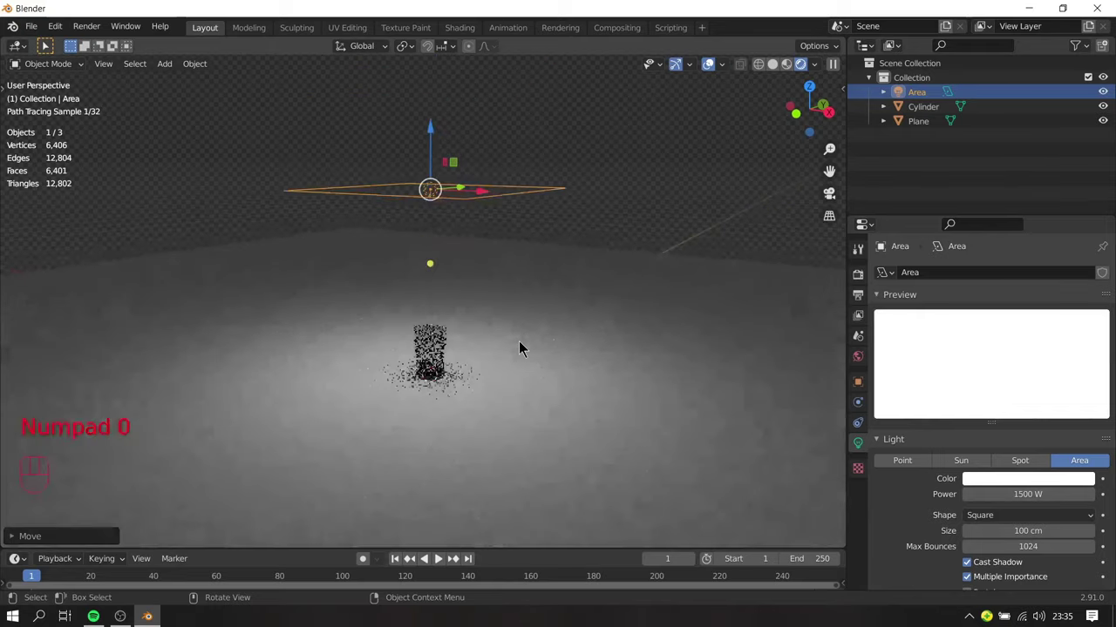
drag(534, 377, 552, 358)
key(z)
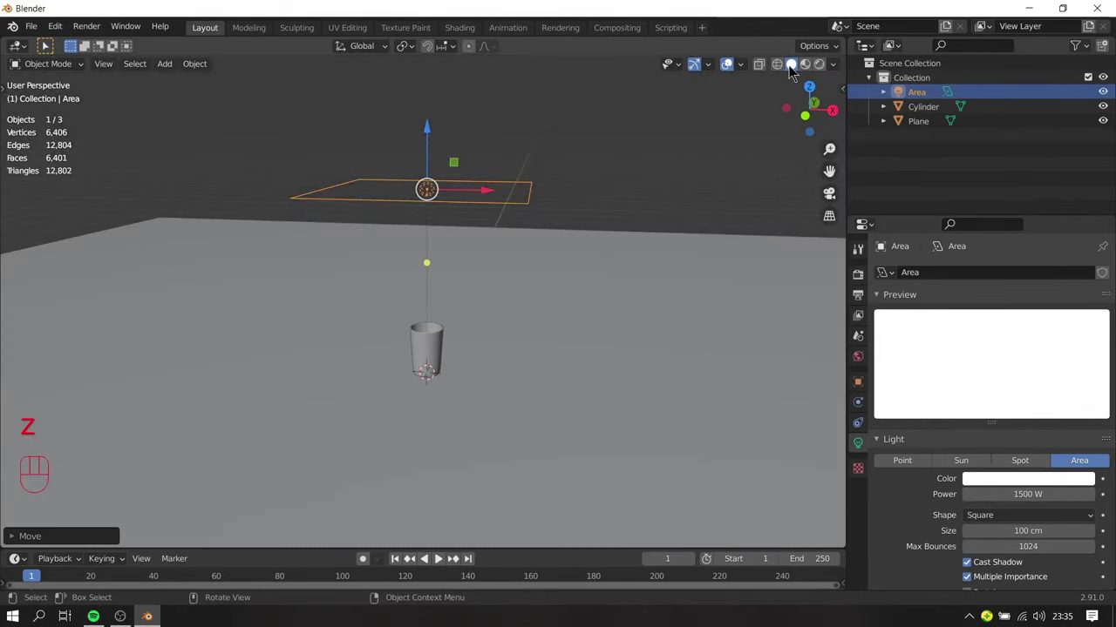
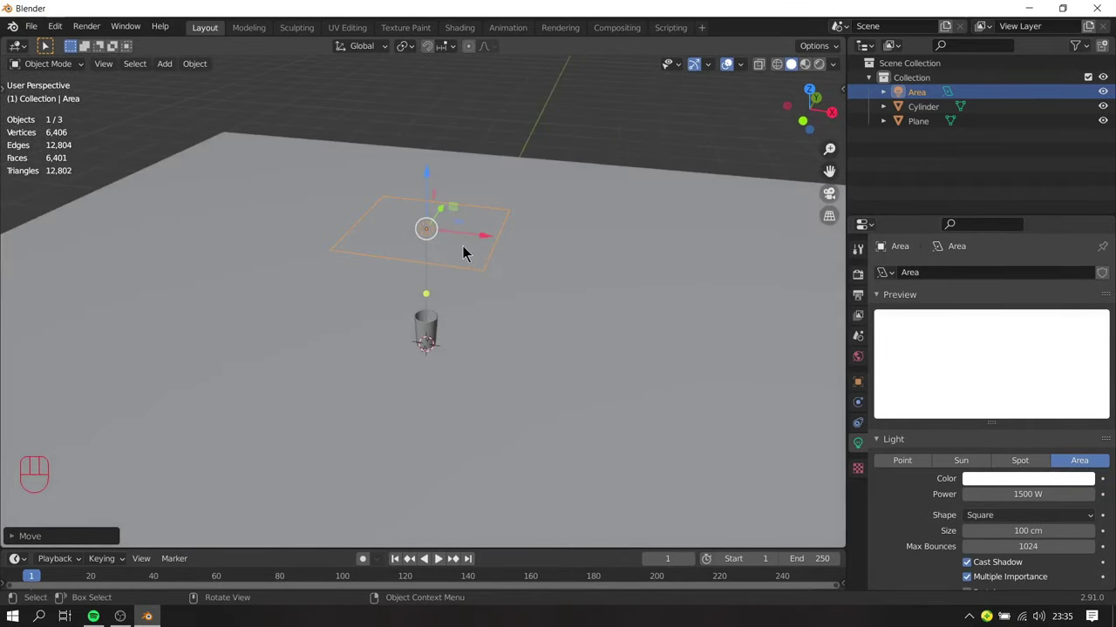
Step: Duplicate the area light beside the glass and rotate it on Y and Z to face the glass
key(shift+d)
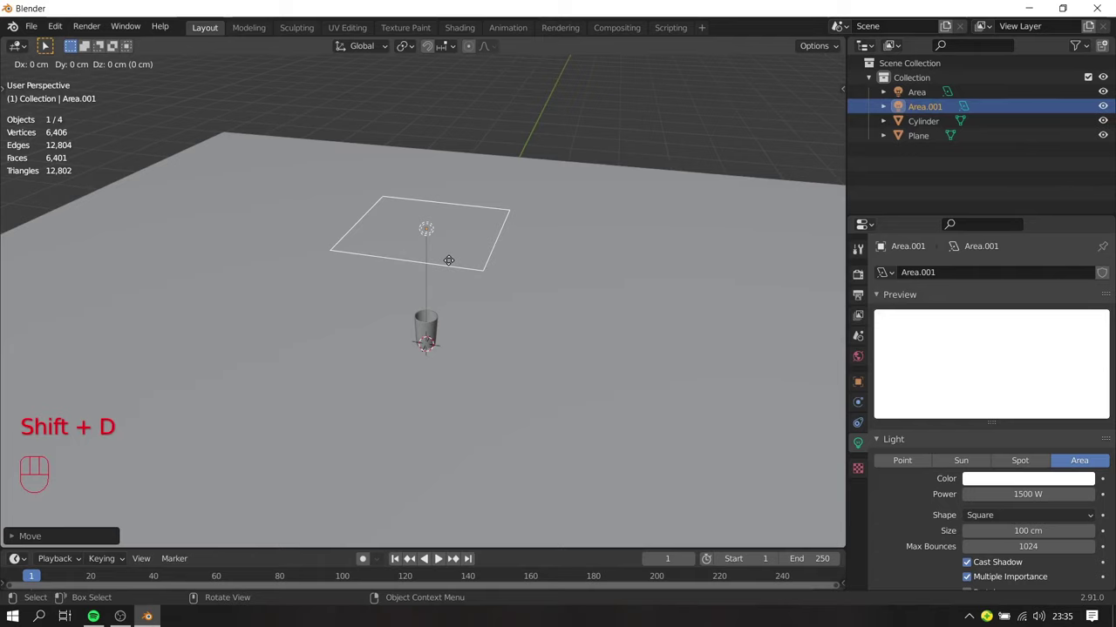
drag(711, 328, 716, 316)
middle_click(680, 315)
key(r)
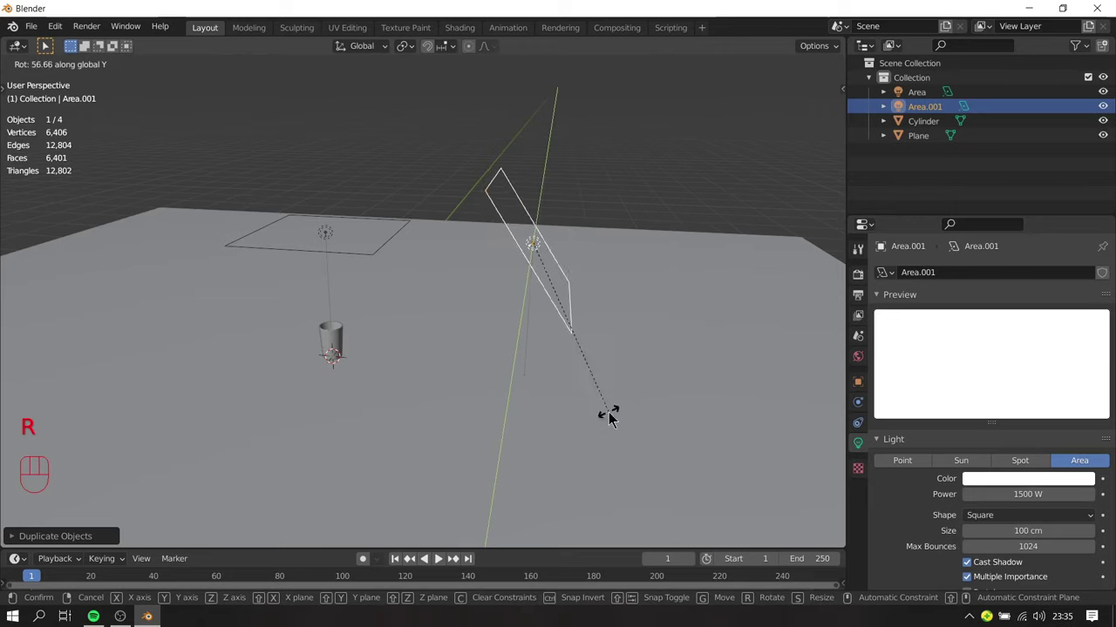
drag(648, 339, 569, 371)
middle_click(612, 331)
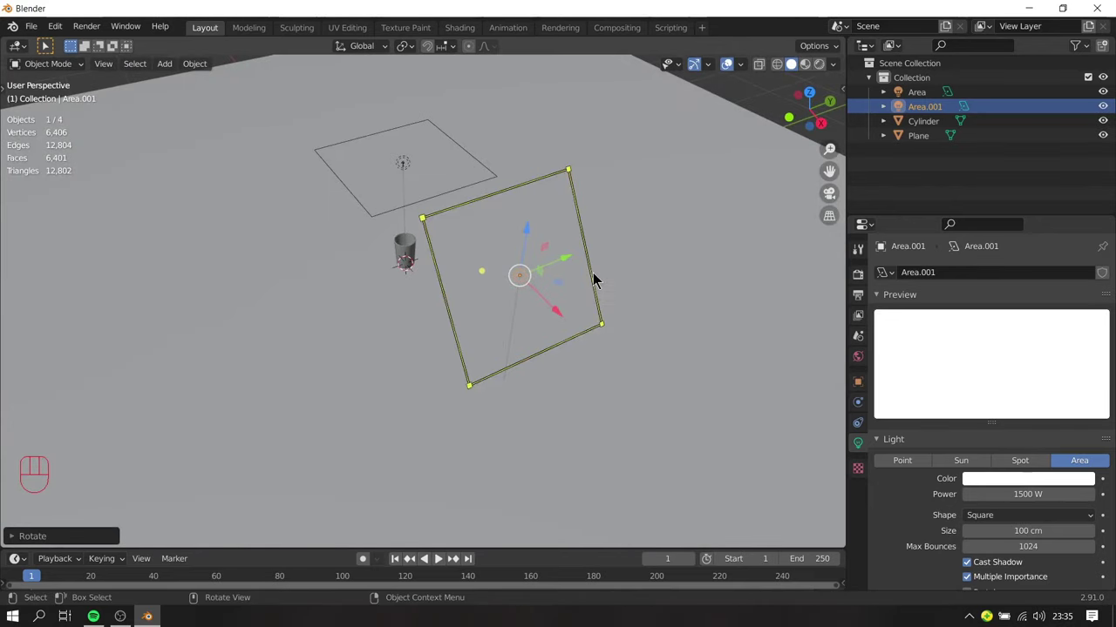
click(560, 266)
key(r)
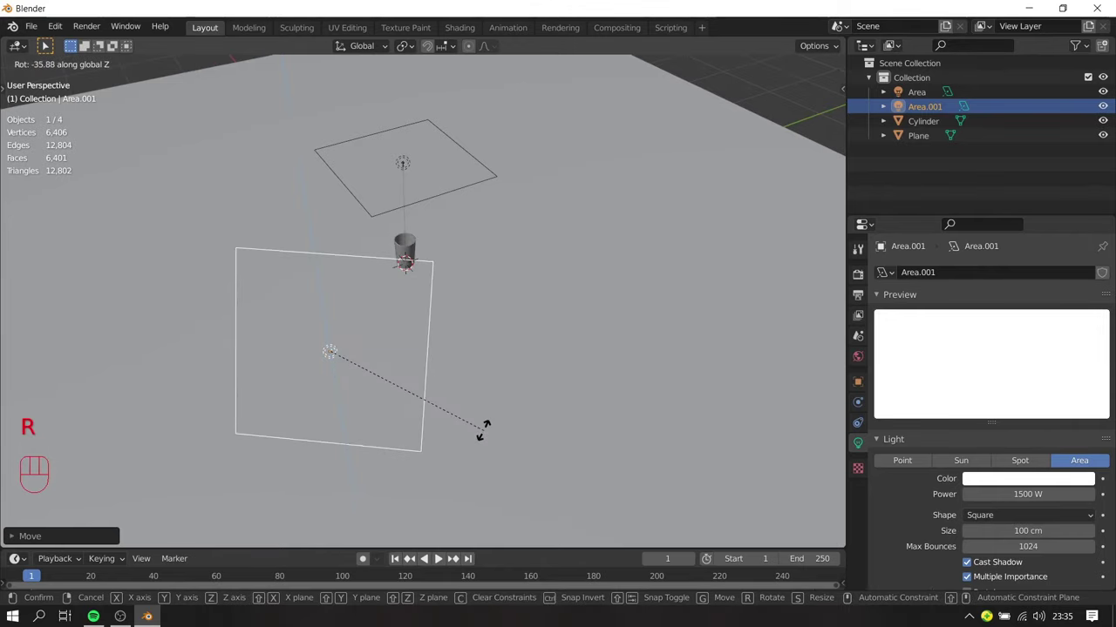
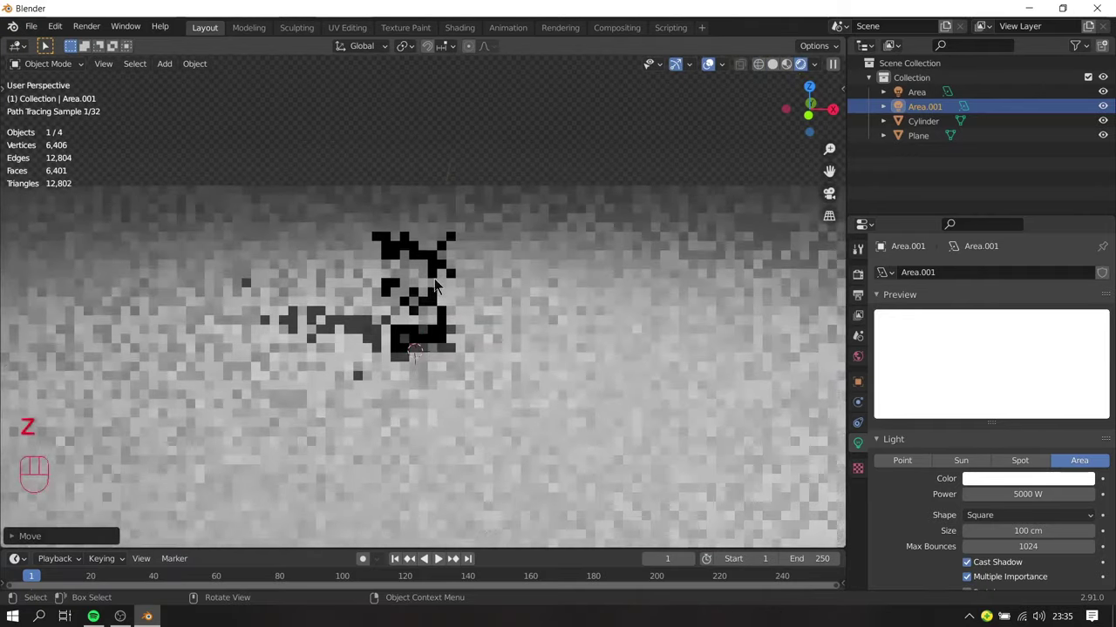
Step: Set the second light to 5000 W and inspect the lit glass in Rendered shading
drag(505, 246, 518, 251)
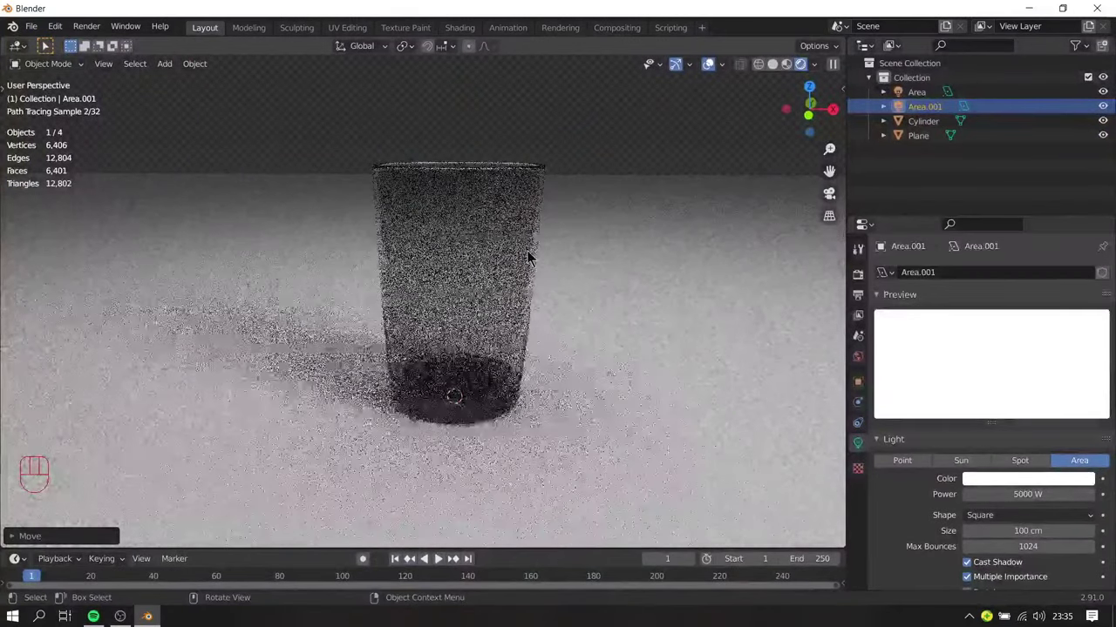
middle_click(519, 253)
drag(570, 269, 515, 270)
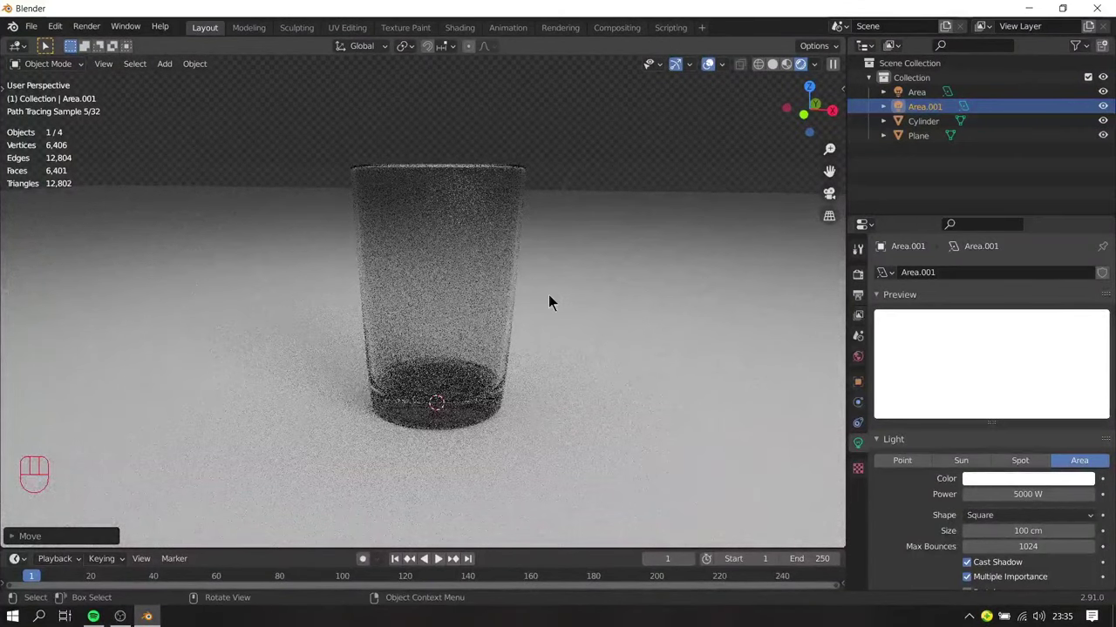
Step: Duplicate the second light as Area.002 at 5000 W and check the glass's highlight in a rendered close-up
key(z)
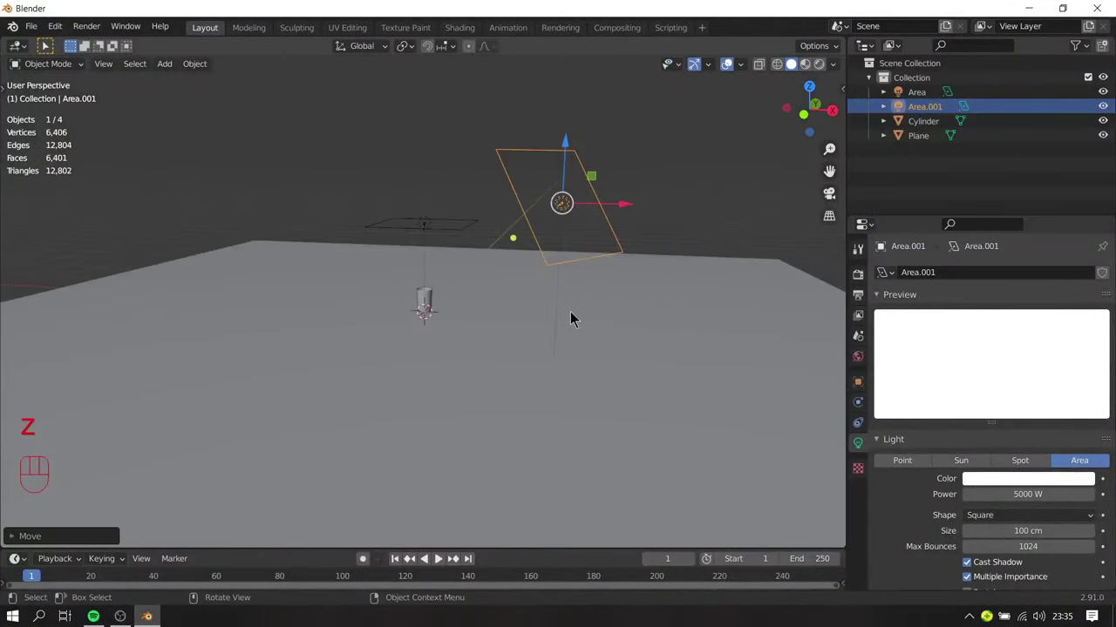
middle_click(566, 311)
key(shift+d)
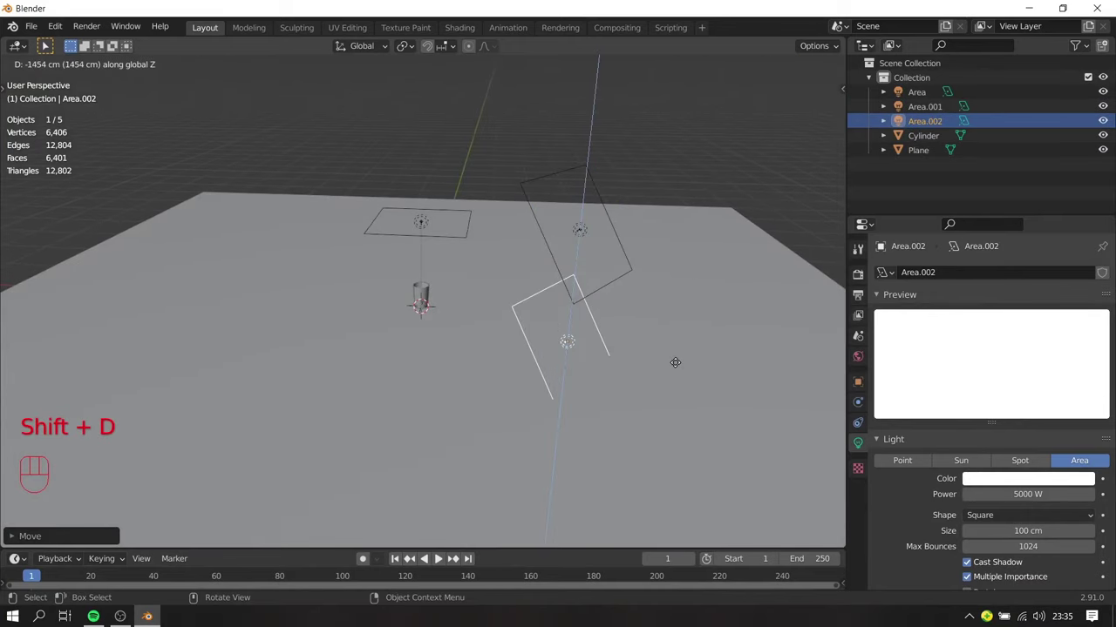
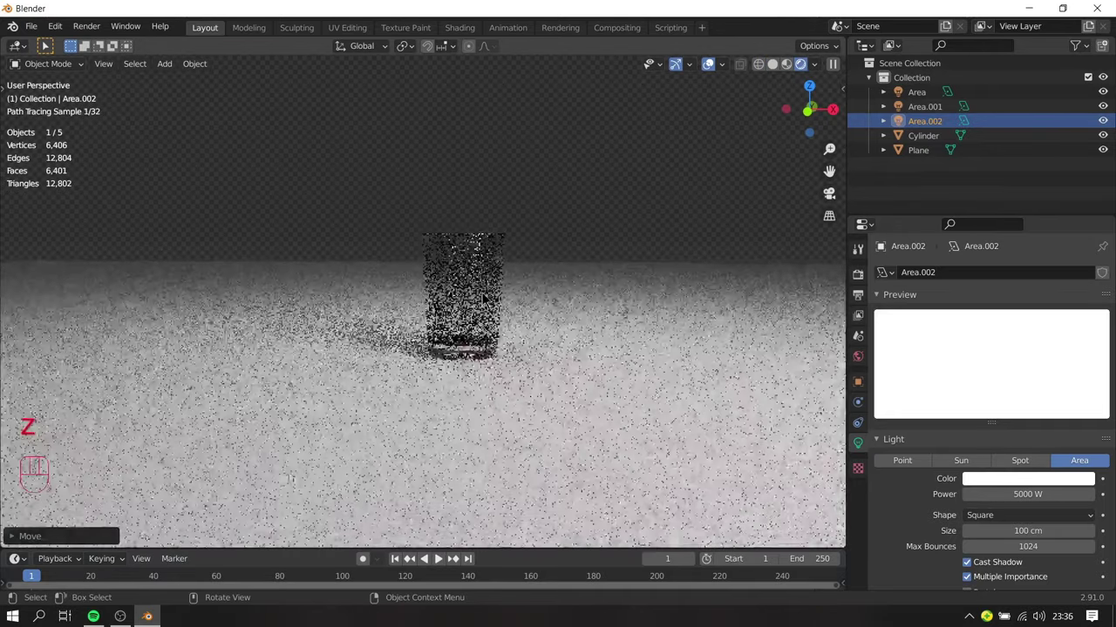
drag(544, 292, 526, 294)
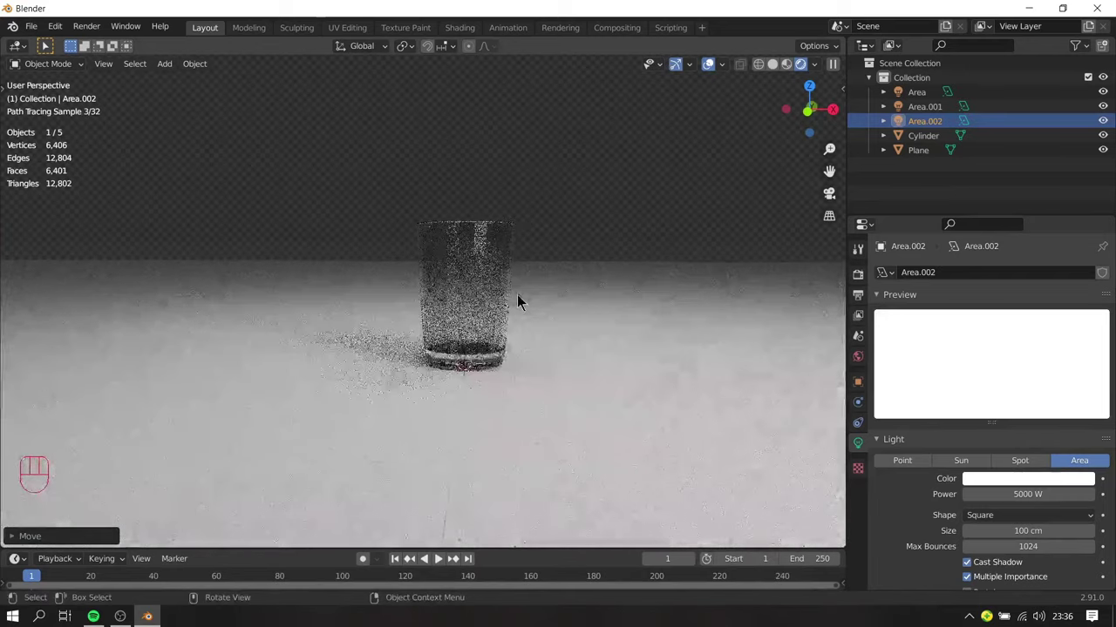
key(shift+b)
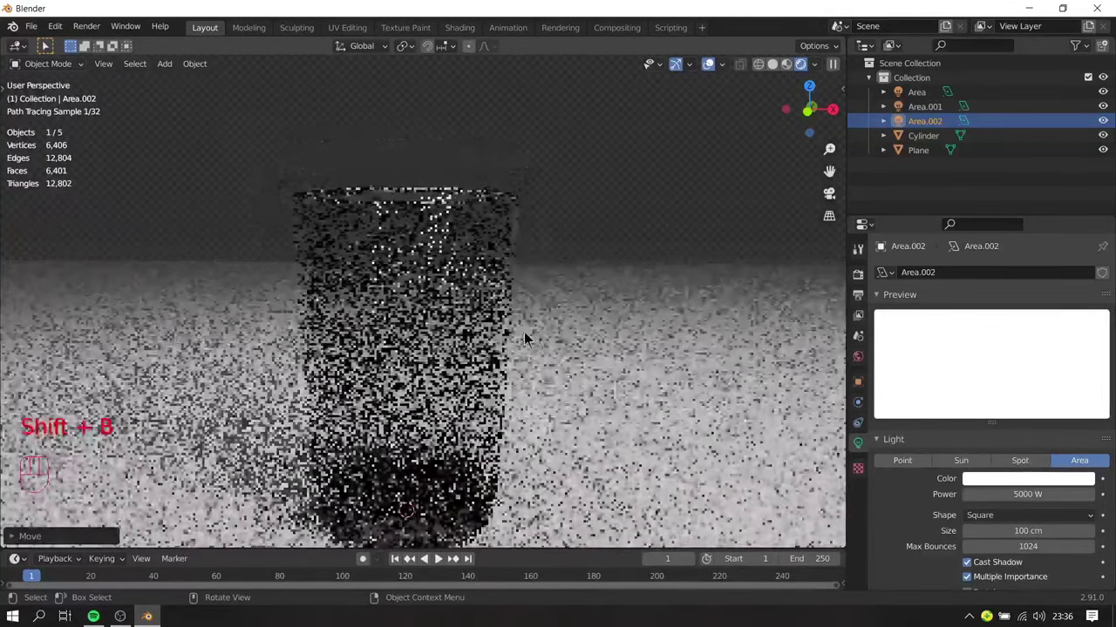
drag(518, 326, 491, 313)
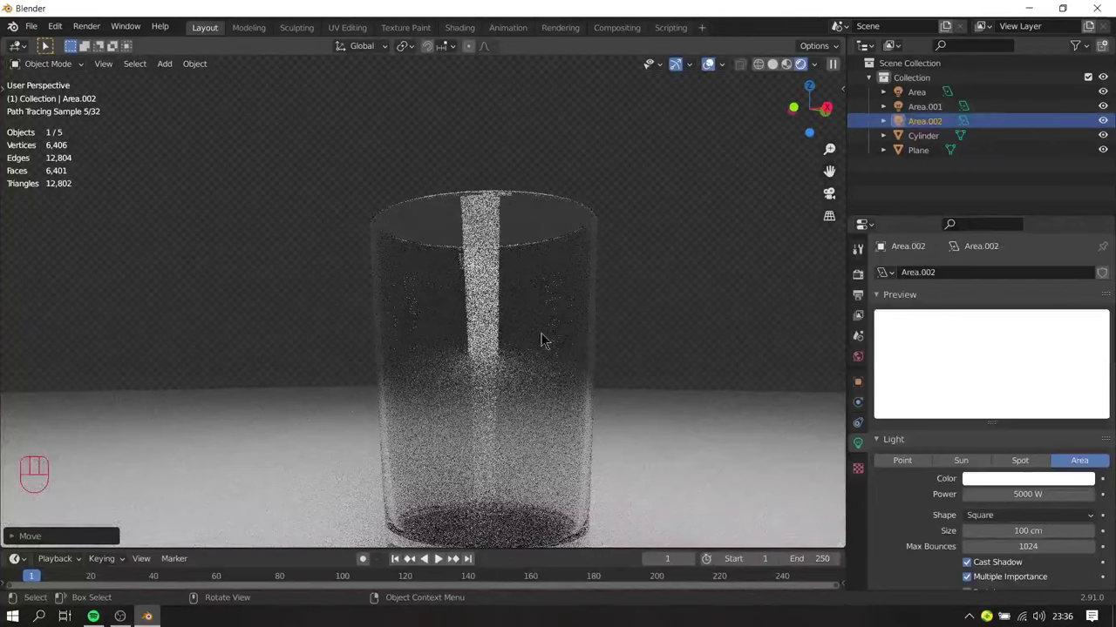
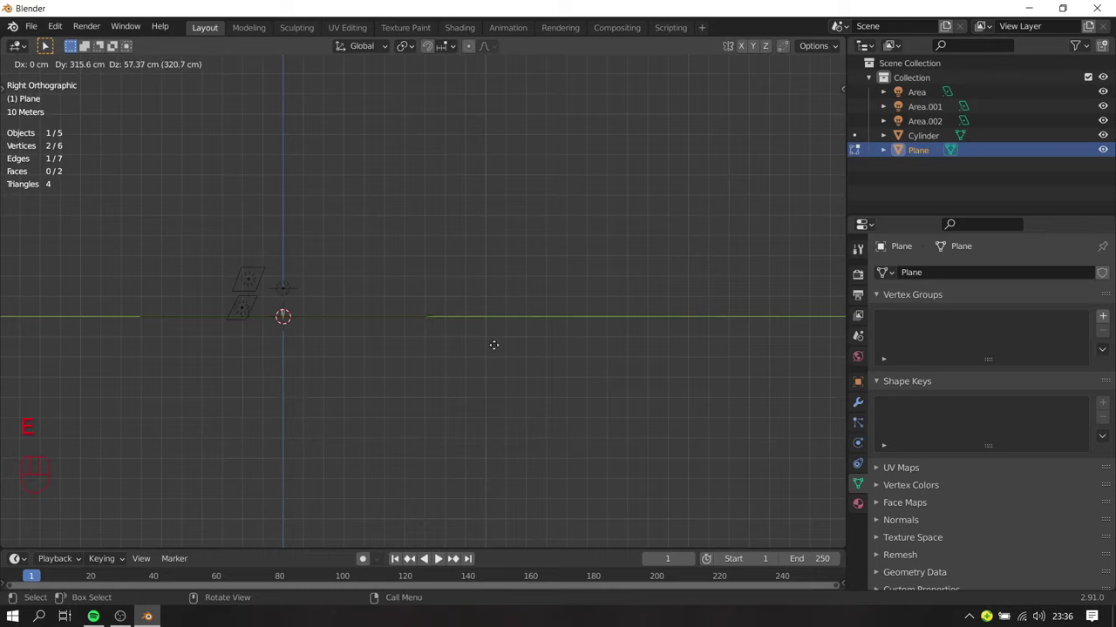
Step: Extrude the plane's back edge upward along Z again to curve it into a backdrop wall
key(e)
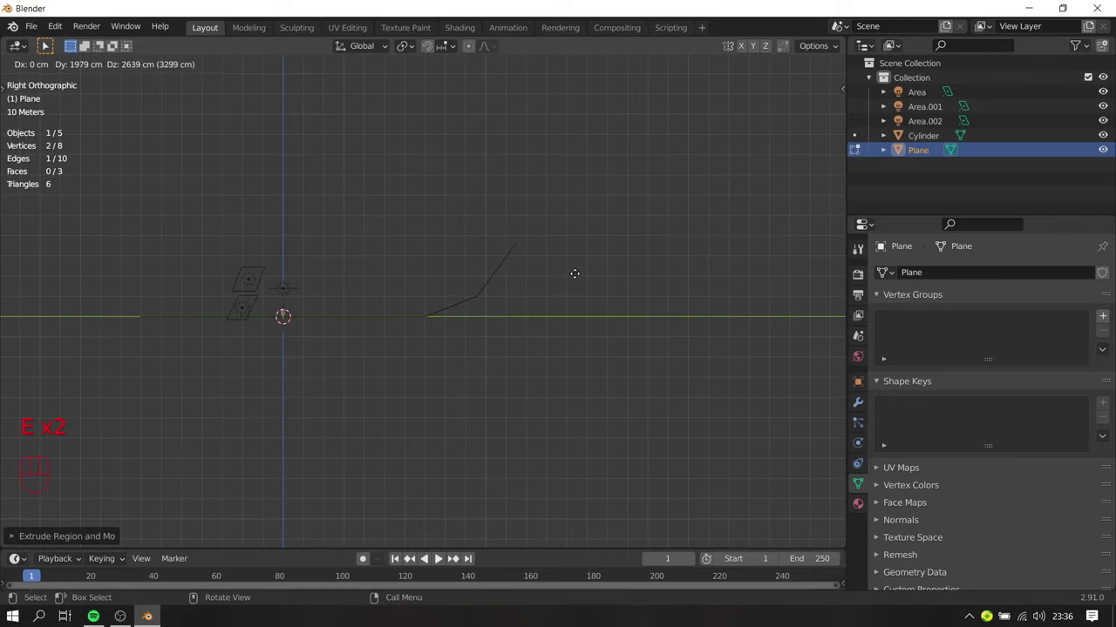
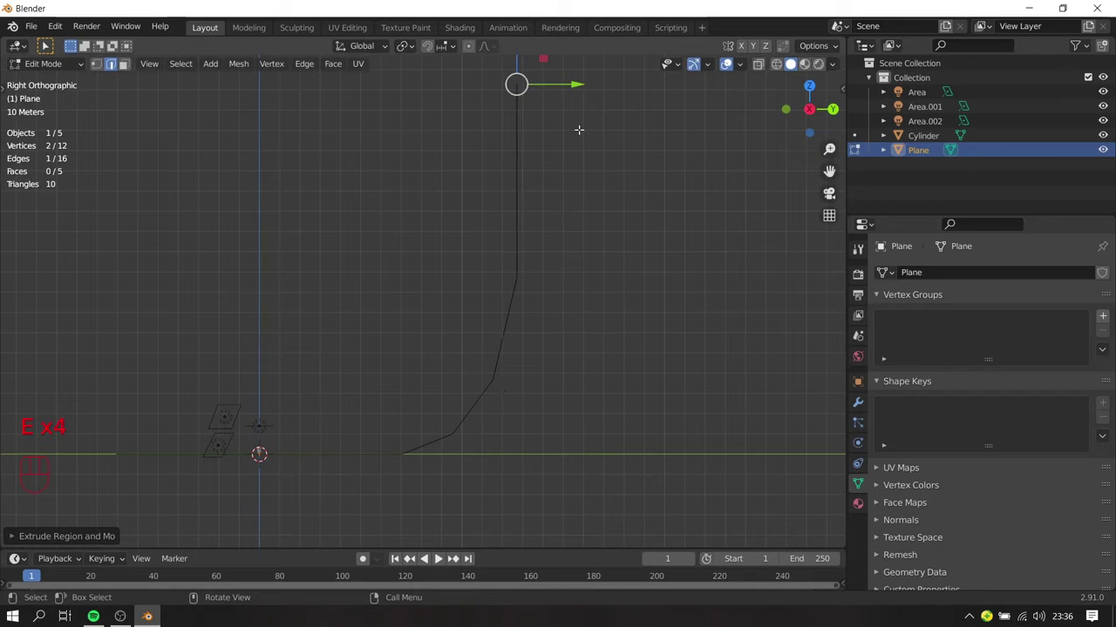
key(z)
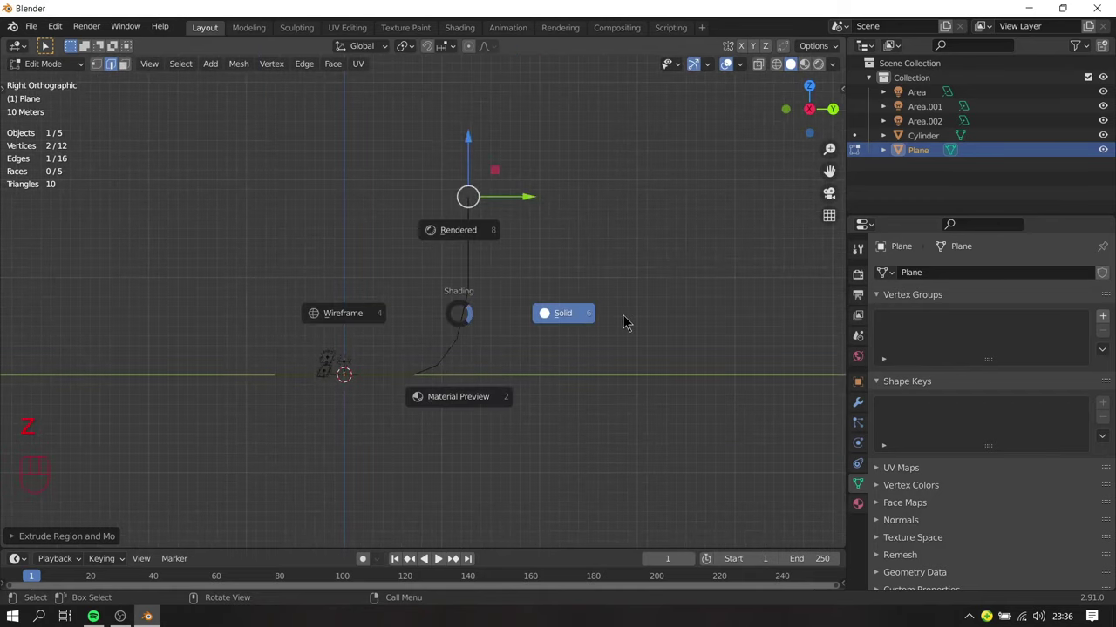
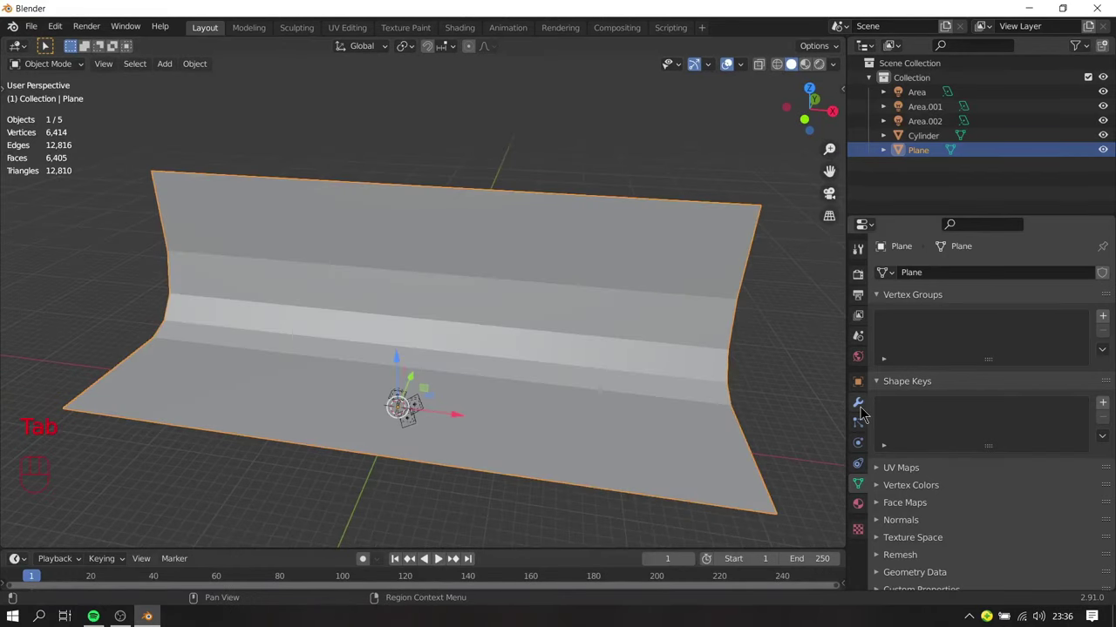
Step: Give the backdrop level 2 Subdivision Surface smoothing with supporting edge loops near each border
drag(929, 274, 825, 523)
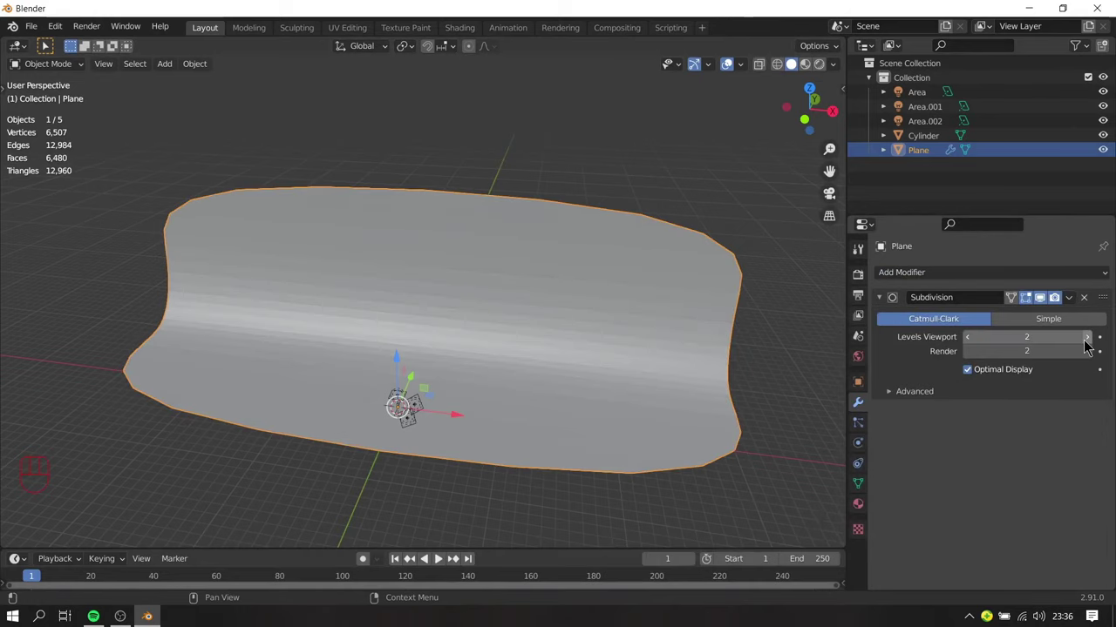
key(Tab)
key(ctrl+r)
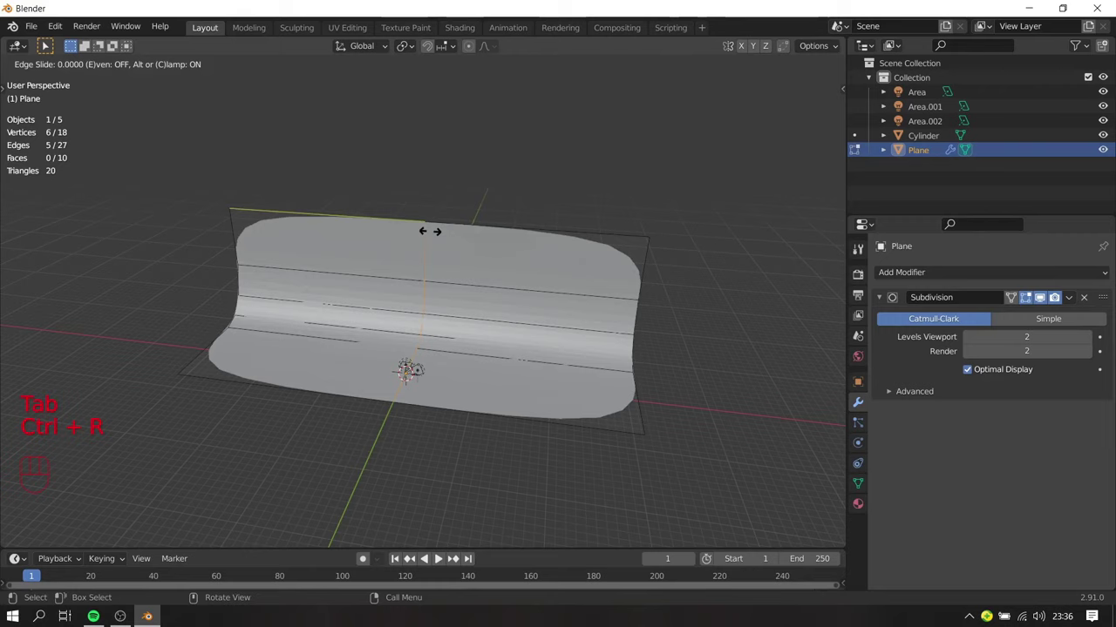
key(ctrl+r)
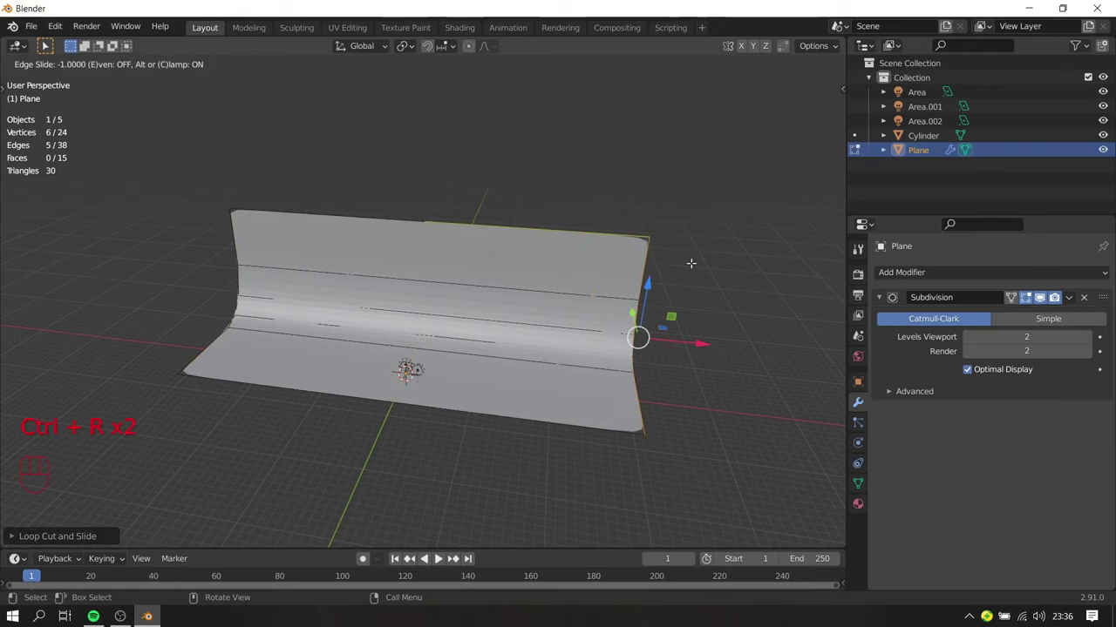
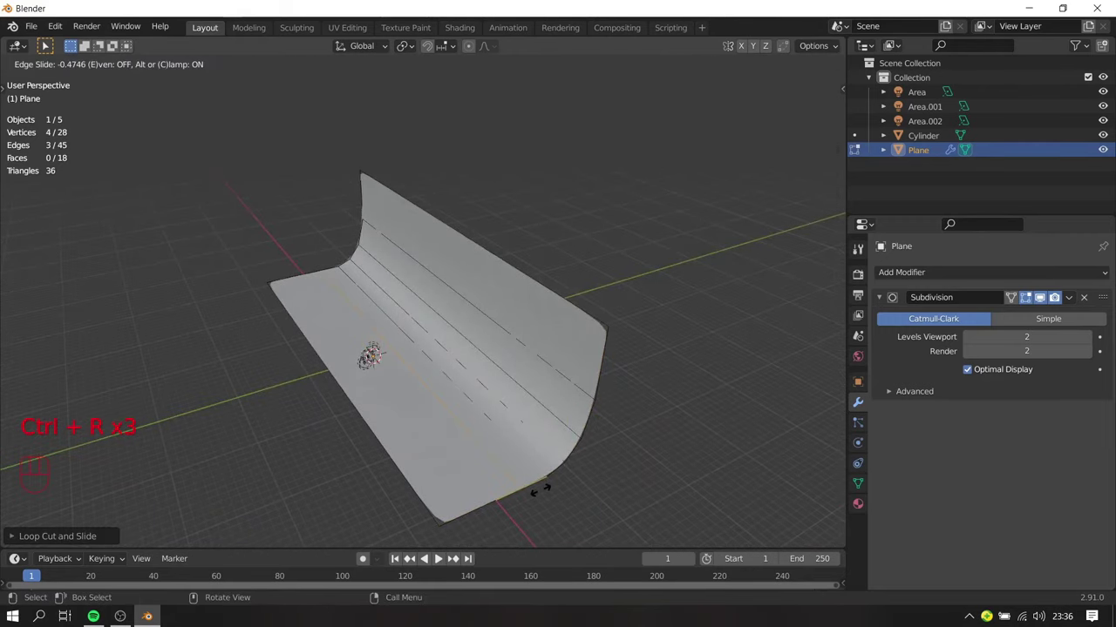
key(Tab)
click(407, 394)
Step: Orbit the view around the smoothed backdrop to check the curved sweep
middle_click(487, 351)
drag(502, 344, 507, 318)
drag(495, 342, 479, 334)
drag(437, 226, 95, 230)
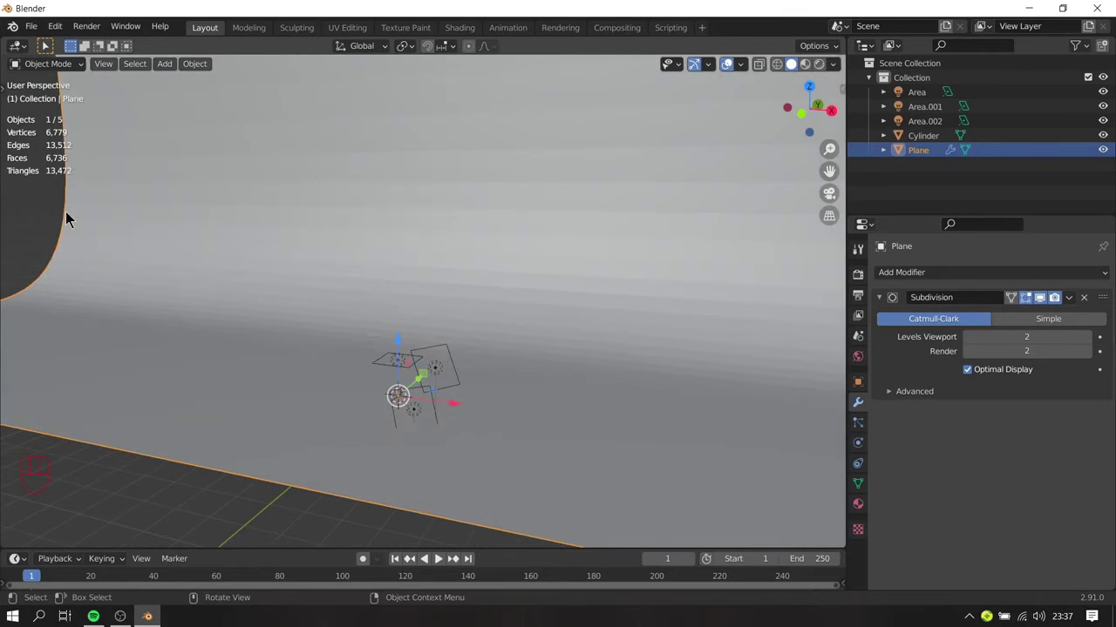
Step: Shade the backdrop smooth and orbit in closer to inspect it
click(284, 238)
drag(354, 199, 100, 448)
right_click(244, 243)
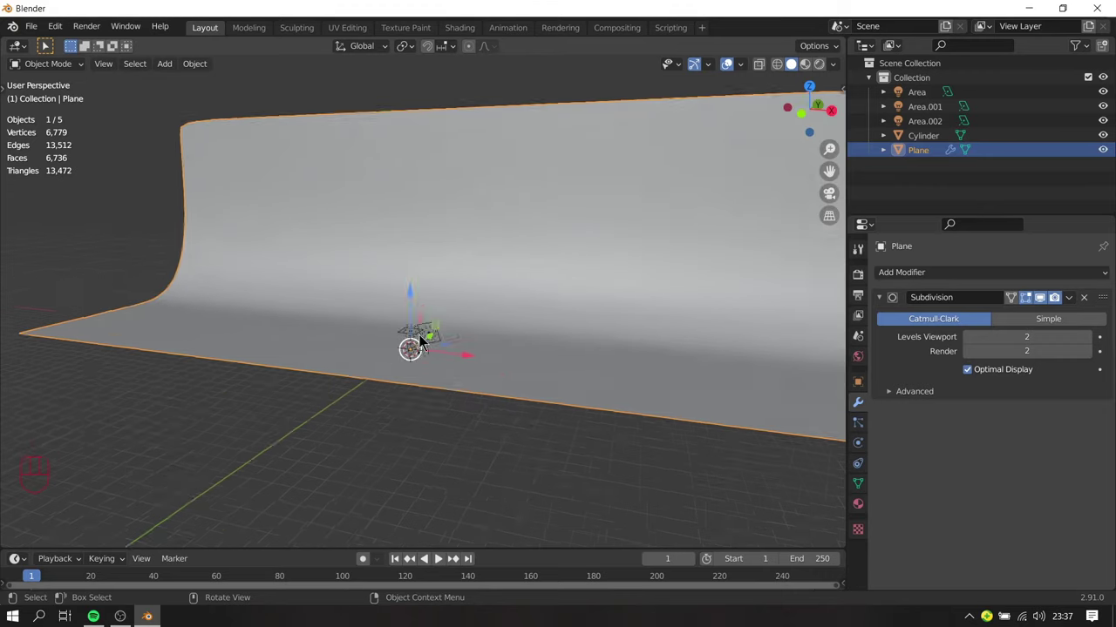
drag(518, 351, 510, 332)
middle_click(498, 348)
middle_click(516, 342)
Step: Bring the three area lights into view, select the Cylinder, and frame the glass on the backdrop
drag(497, 297, 526, 295)
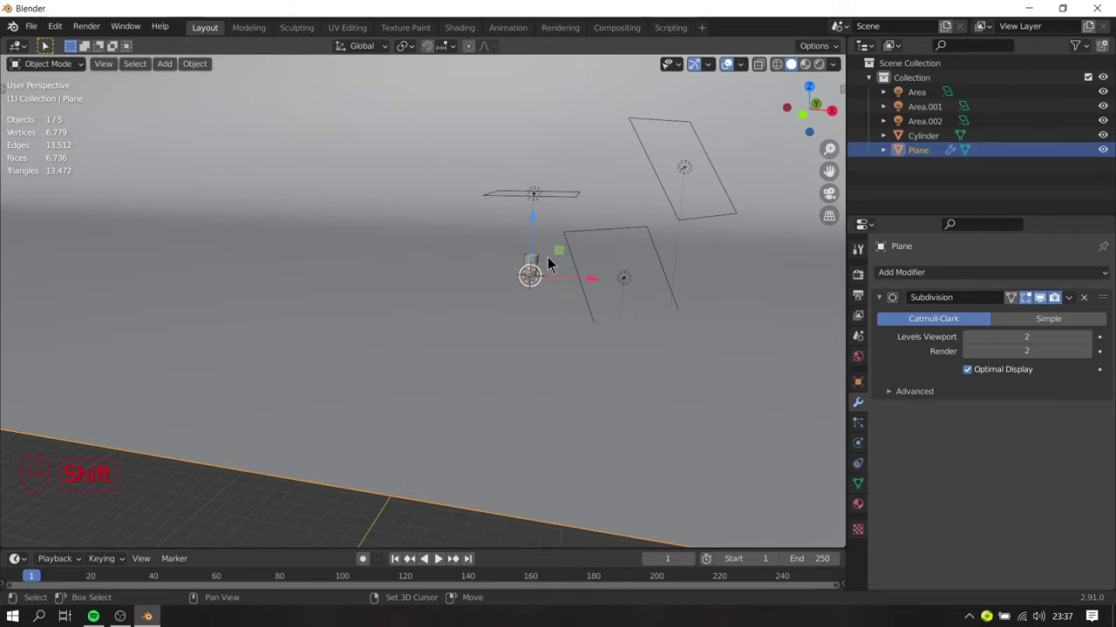
middle_click(561, 280)
click(456, 351)
middle_click(477, 362)
drag(447, 350, 398, 375)
drag(410, 368, 423, 359)
Step: Switch the viewport to Rendered preview, zoom toward the glass, and review the material and world background settings
key(z)
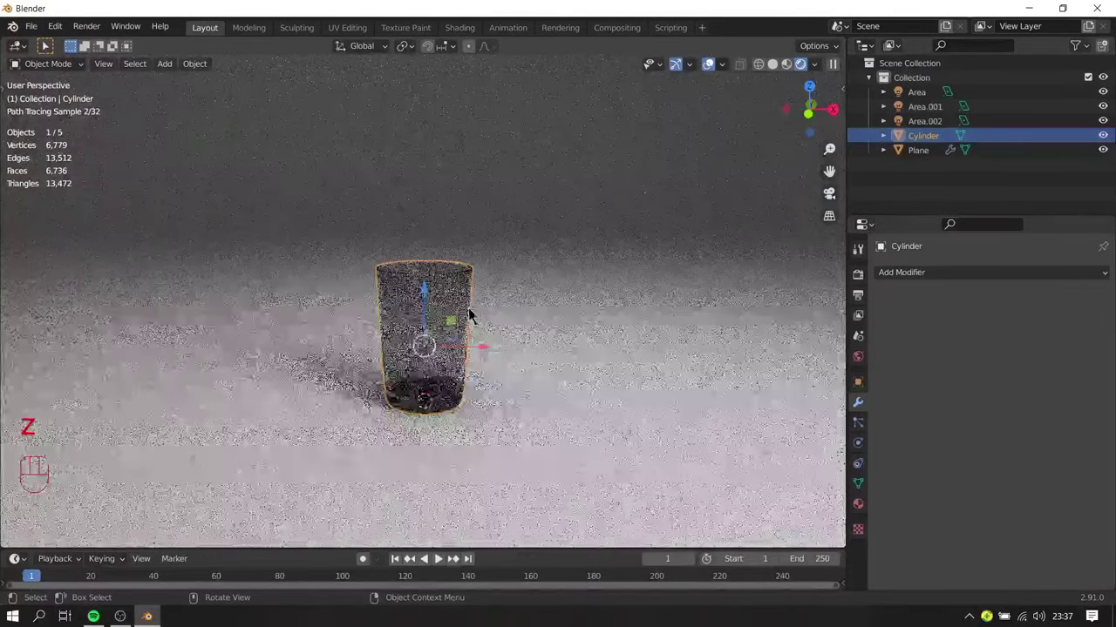
middle_click(477, 327)
middle_click(450, 295)
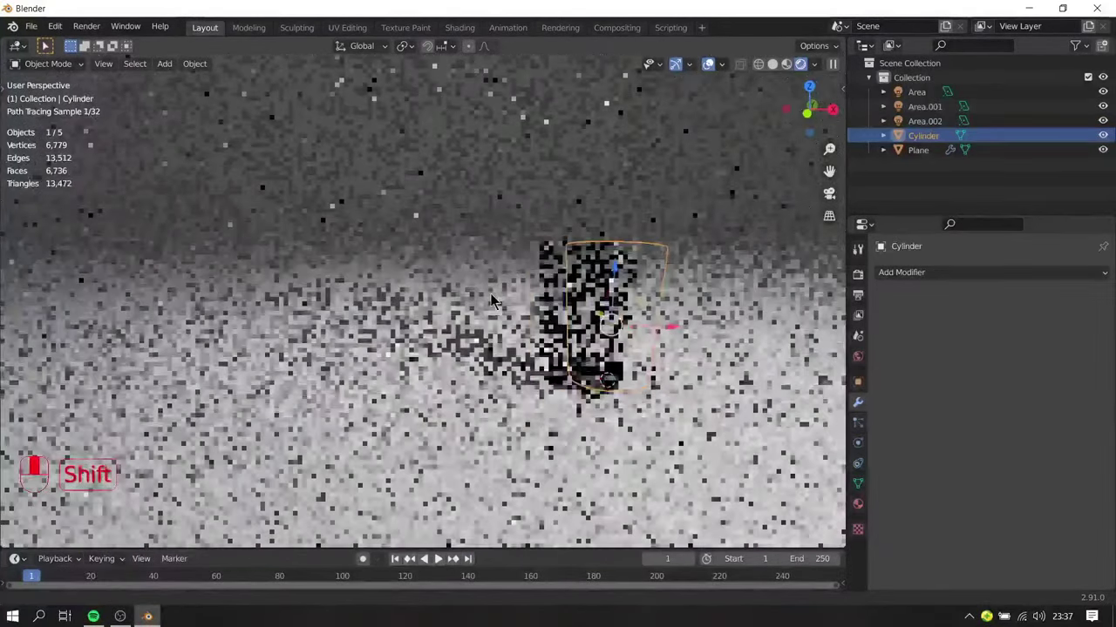
middle_click(551, 308)
drag(546, 313, 569, 319)
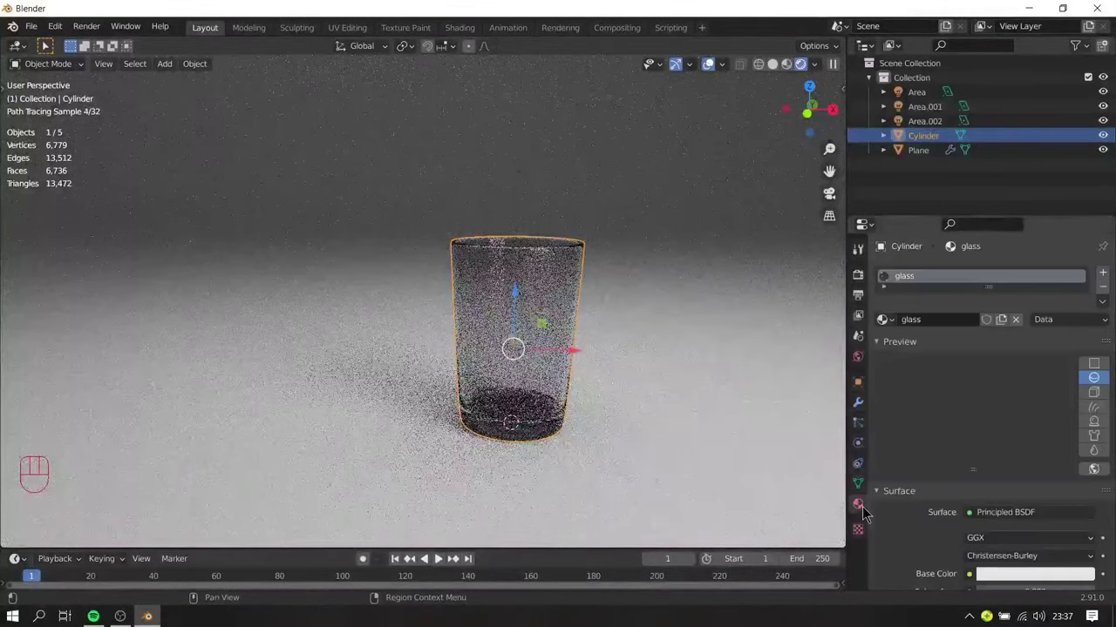
click(864, 361)
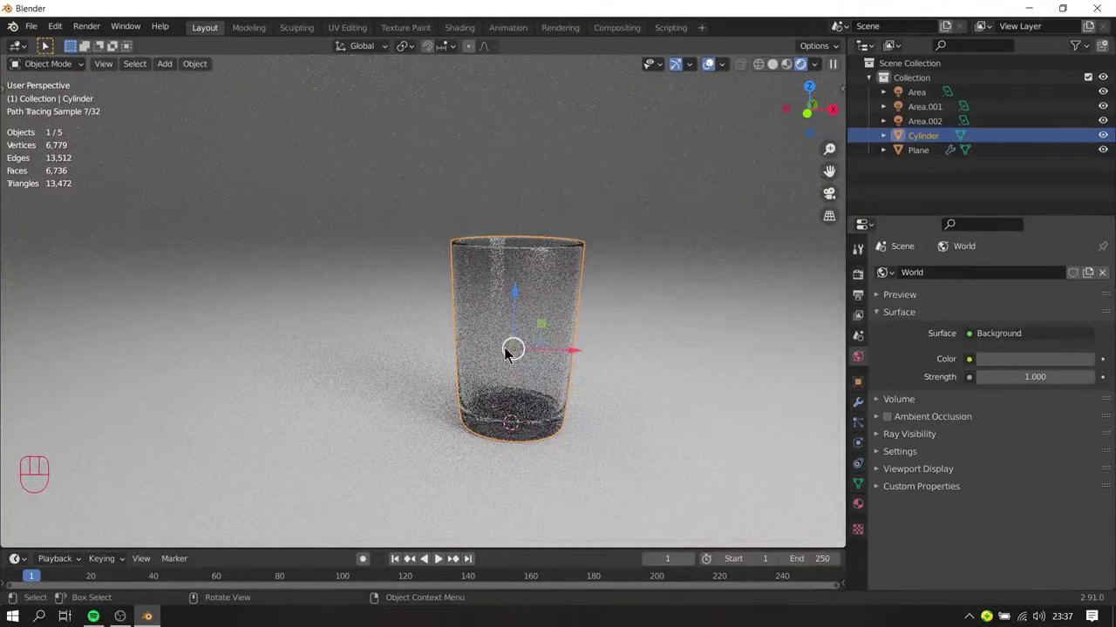
Step: Deselect everything with Alt+A and examine the rendered glass tumbler up close
key(a)
key(a)
click(580, 373)
middle_click(580, 374)
click(577, 373)
middle_click(572, 373)
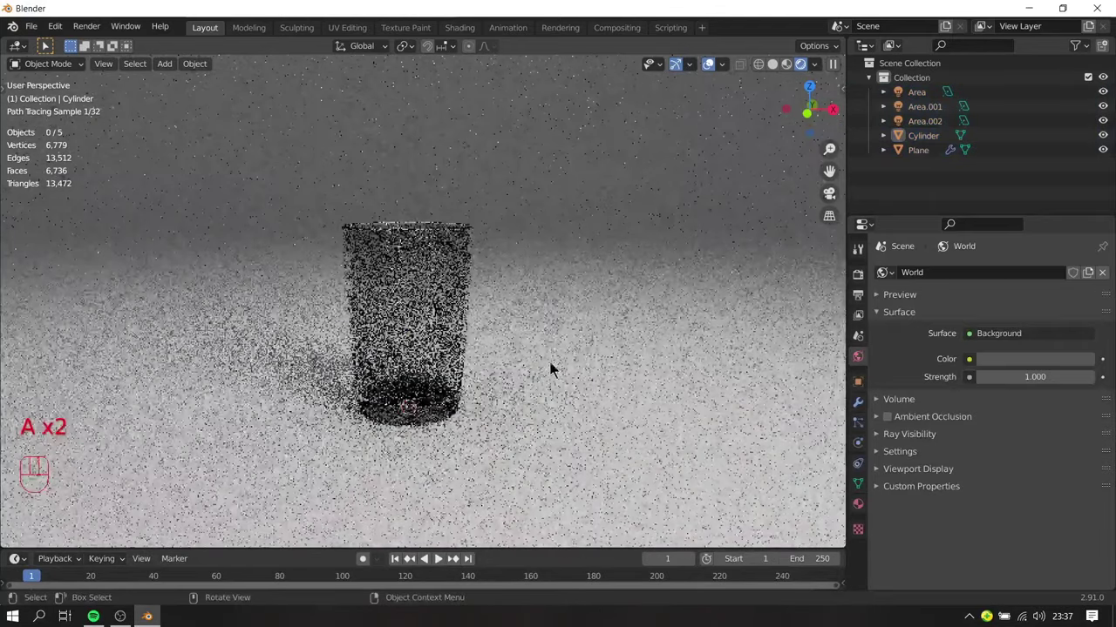
middle_click(492, 323)
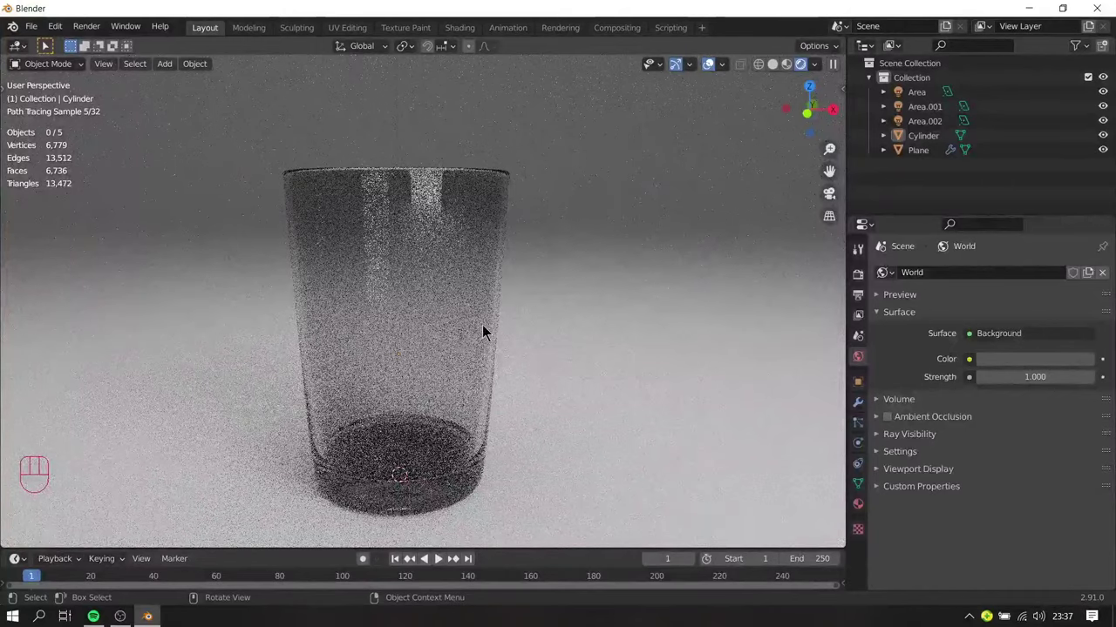
drag(492, 344, 496, 356)
drag(503, 363, 513, 377)
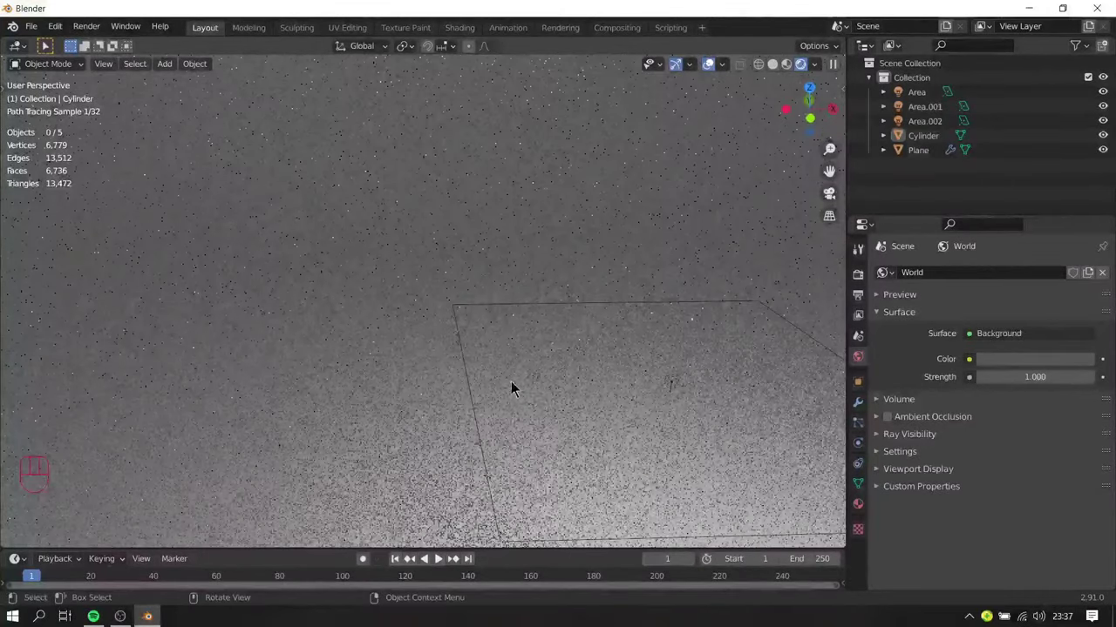
drag(568, 399, 545, 337)
click(544, 336)
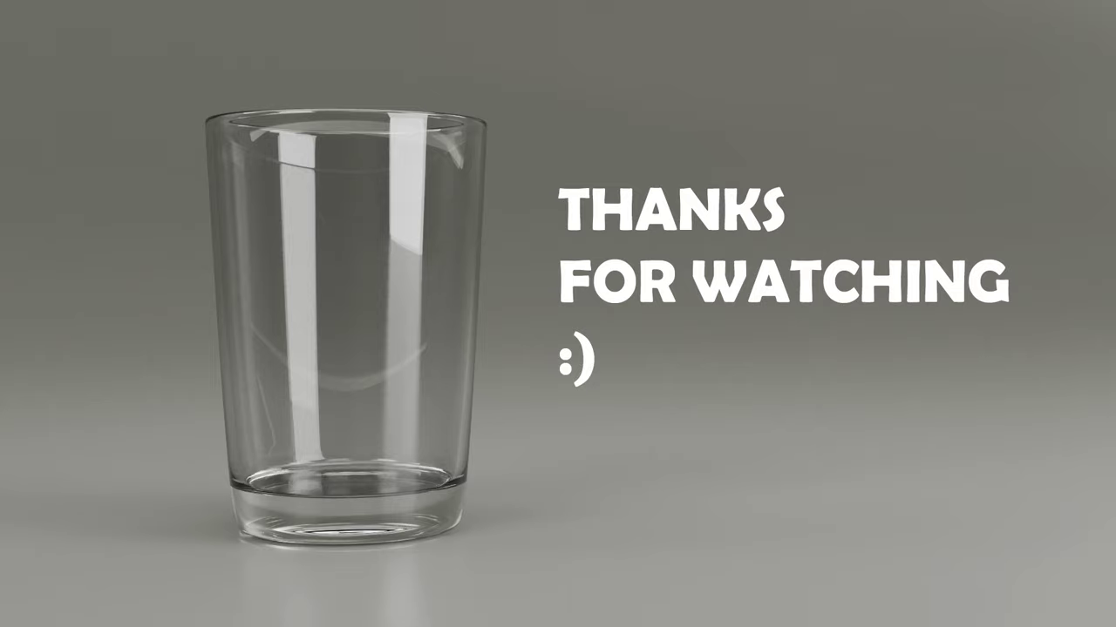